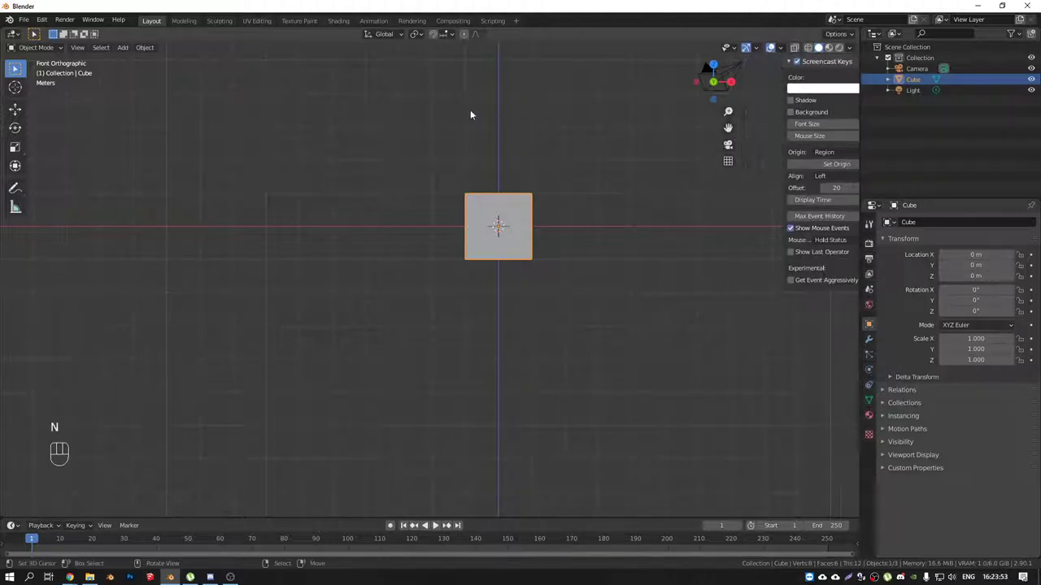
Step: Hide the key-display panel, enable the Snap toggle and start a snapped move of the cube
{"action": "key", "text": "shift+Tab"}
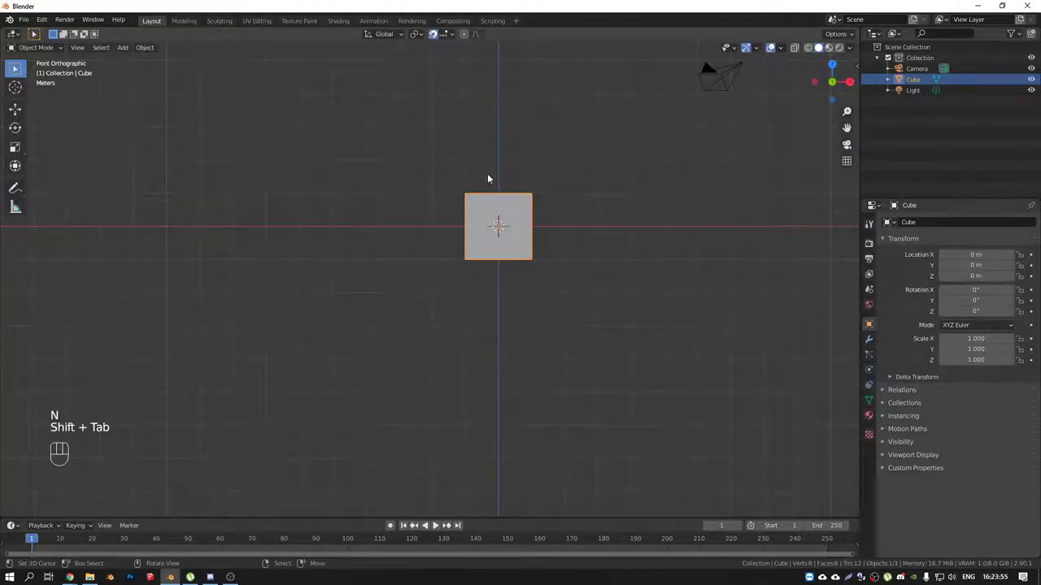
{"action": "key", "text": "shift+Tab"}
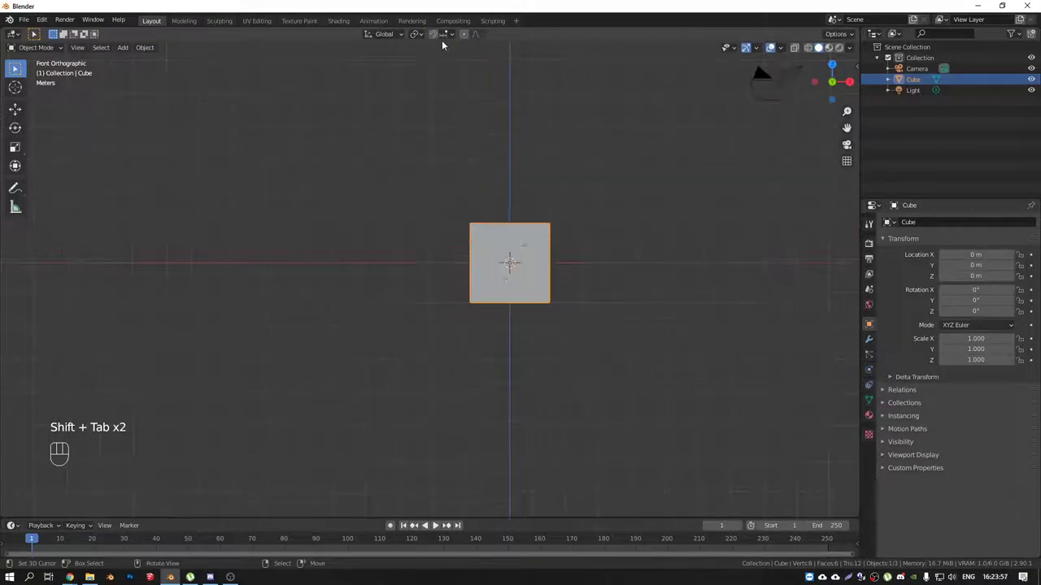
{"action": "left_click", "coordinate": [453, 71]}
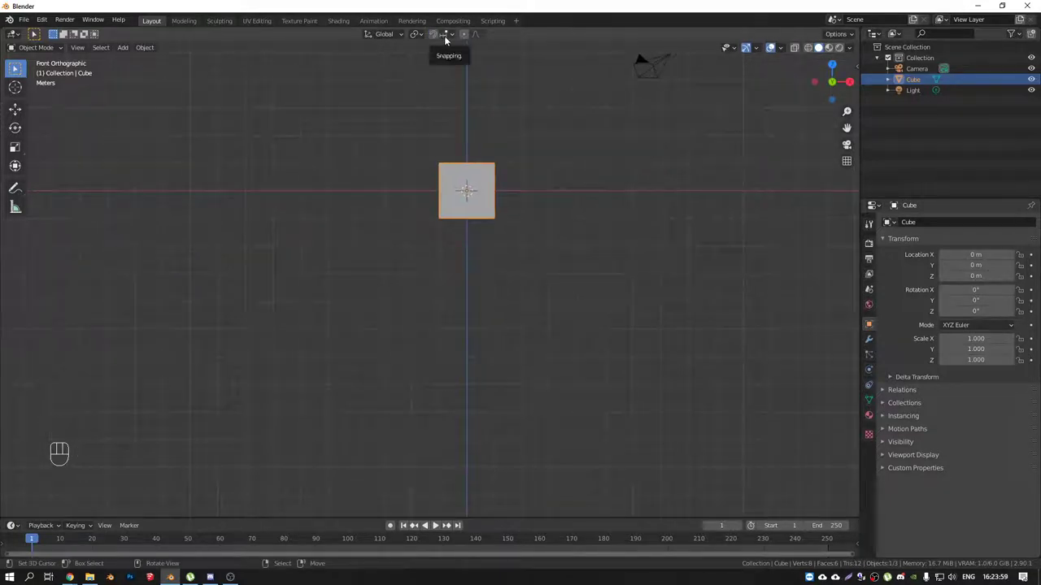
{"action": "left_click_drag", "start_coordinate": [470, 109], "coordinate": [440, 95]}
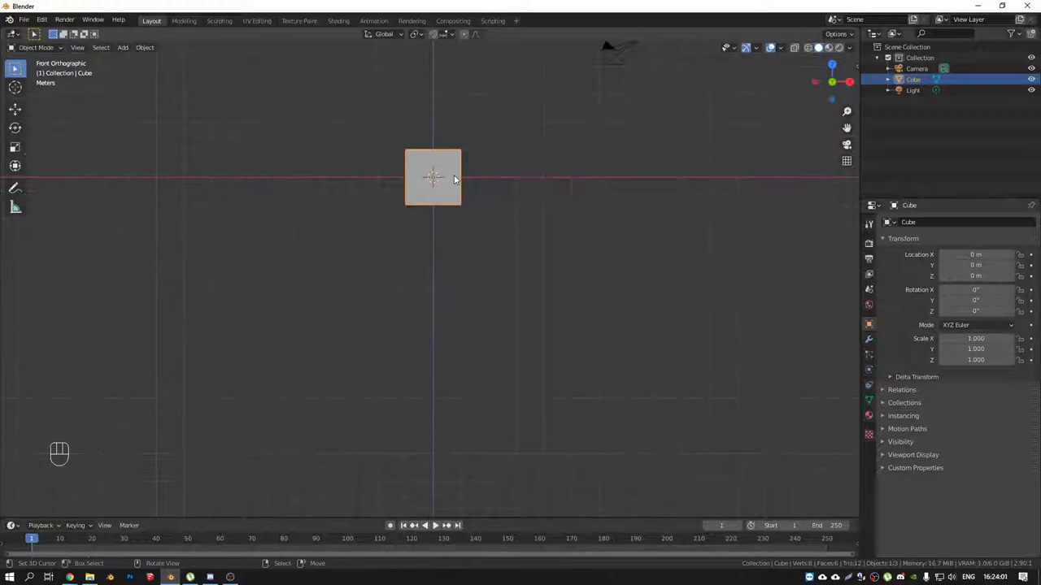
{"action": "key", "text": "g"}
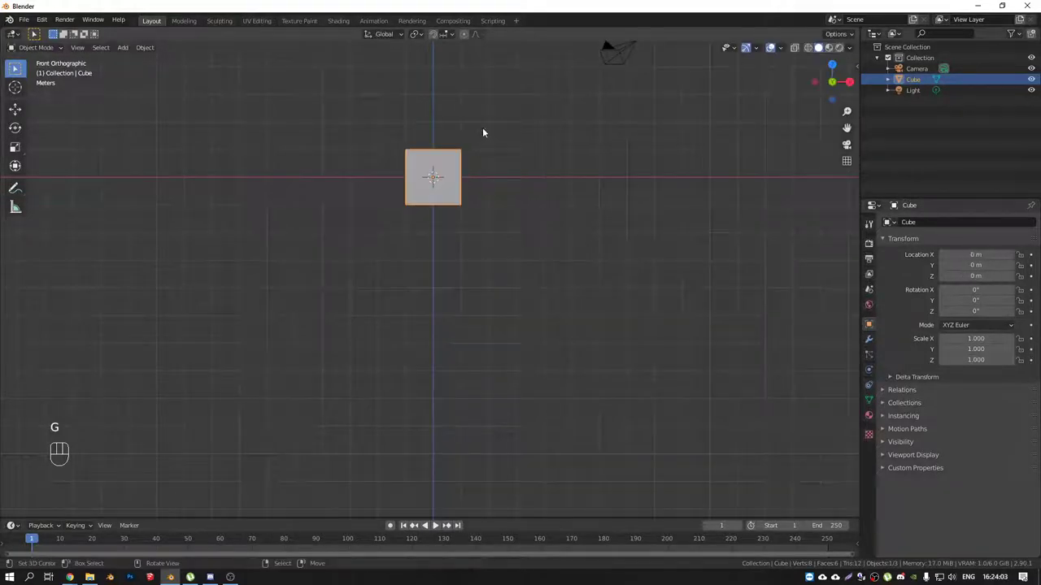
Step: Place the cube one grid step away, undo back to the origin and turn snapping off
{"action": "left_click", "coordinate": [436, 36]}
{"action": "key", "text": "g"}
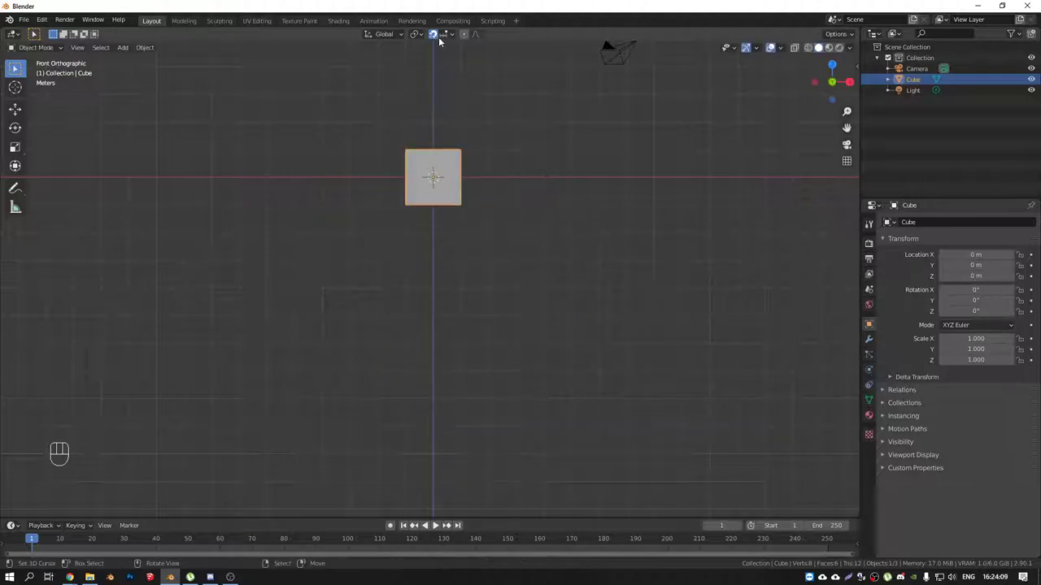
{"action": "left_click", "coordinate": [439, 41]}
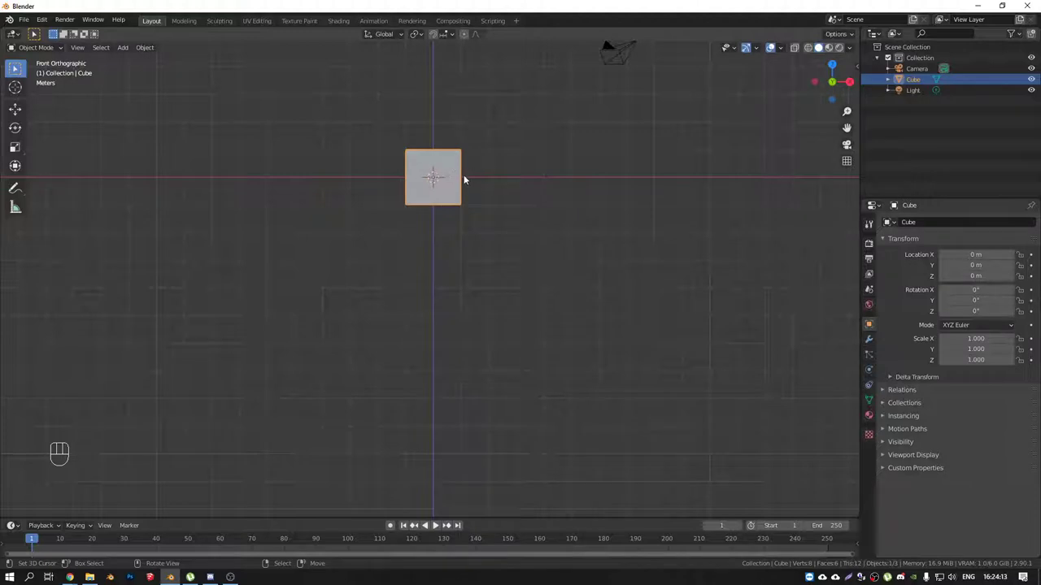
Step: Move the cube freely to a small off-grid offset from the origin
{"action": "key", "text": "g"}
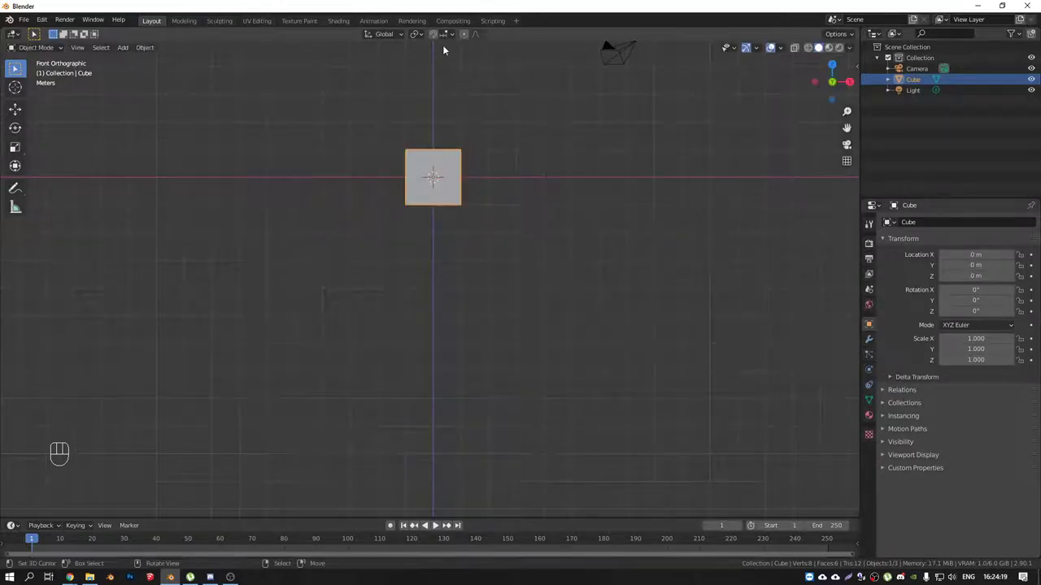
{"action": "left_click_drag", "start_coordinate": [451, 36], "coordinate": [324, 81]}
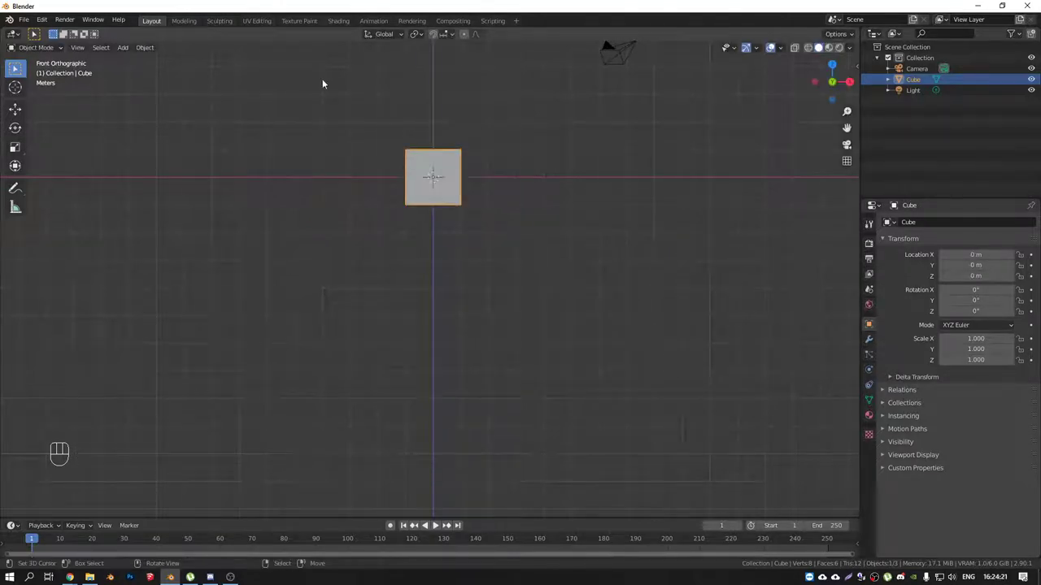
{"action": "left_click", "coordinate": [457, 197]}
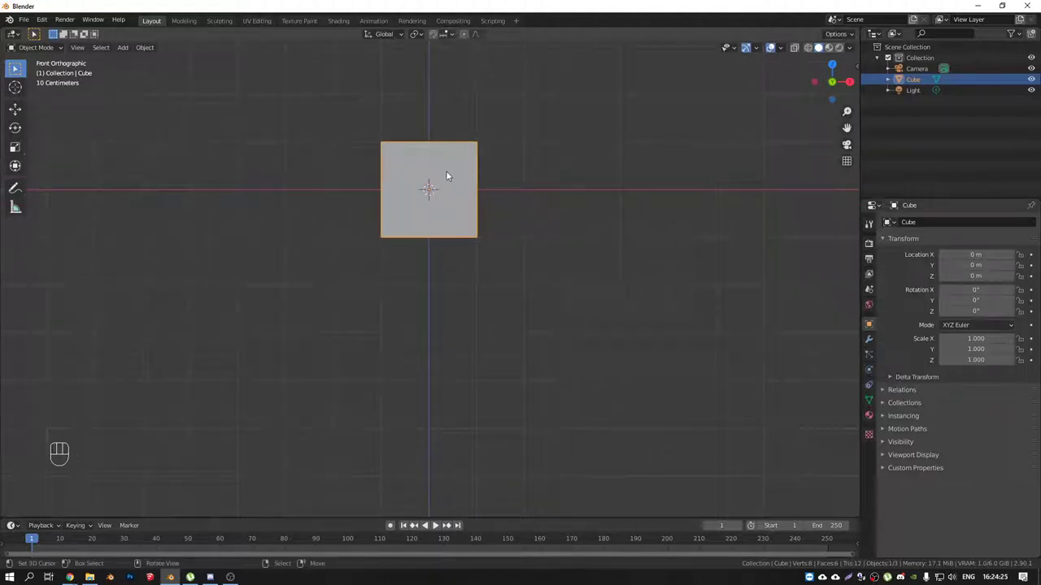
{"action": "left_click_drag", "start_coordinate": [452, 40], "coordinate": [704, 240]}
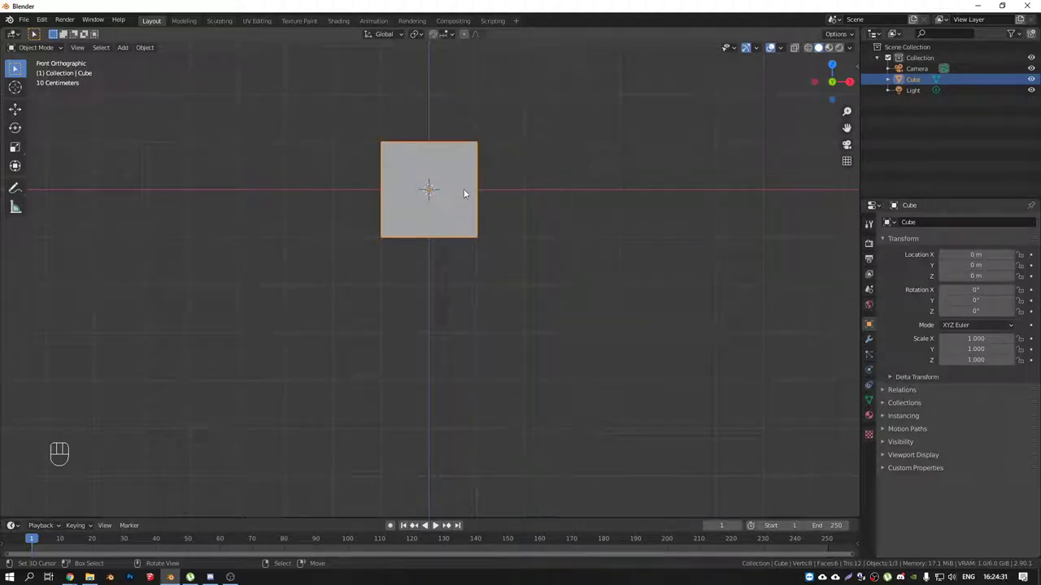
Step: Try further free moves and settle the cube at X 0.37425 m, Z 0.22682 m
{"action": "key", "text": "g"}
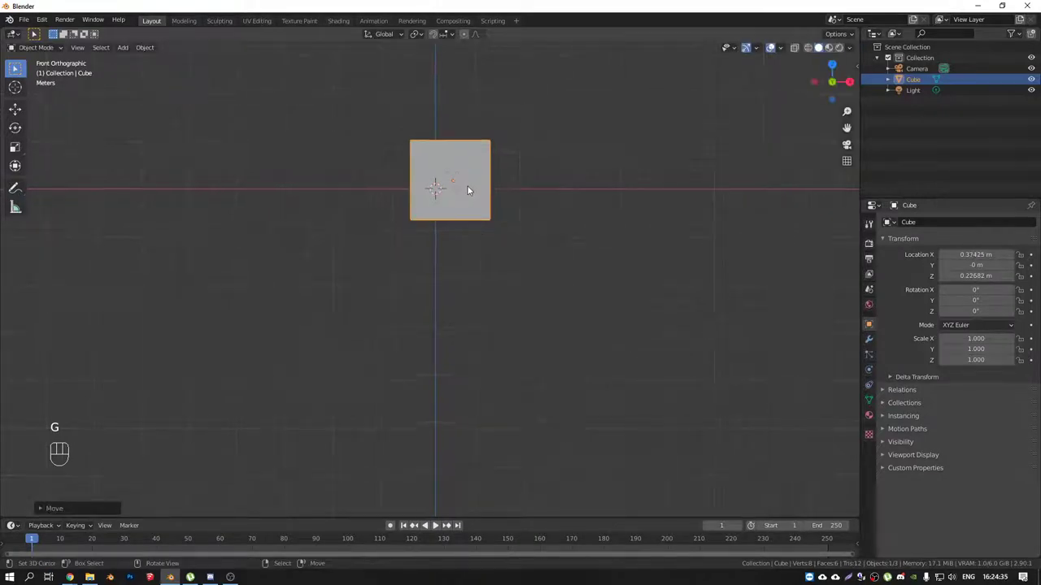
{"action": "key", "text": "g"}
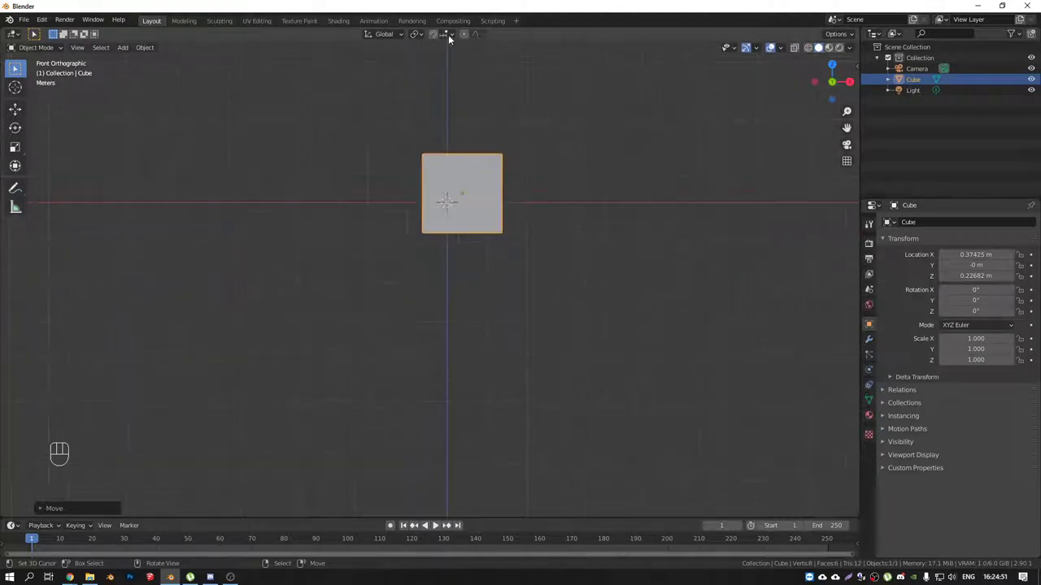
{"action": "left_click_drag", "start_coordinate": [454, 35], "coordinate": [622, 148]}
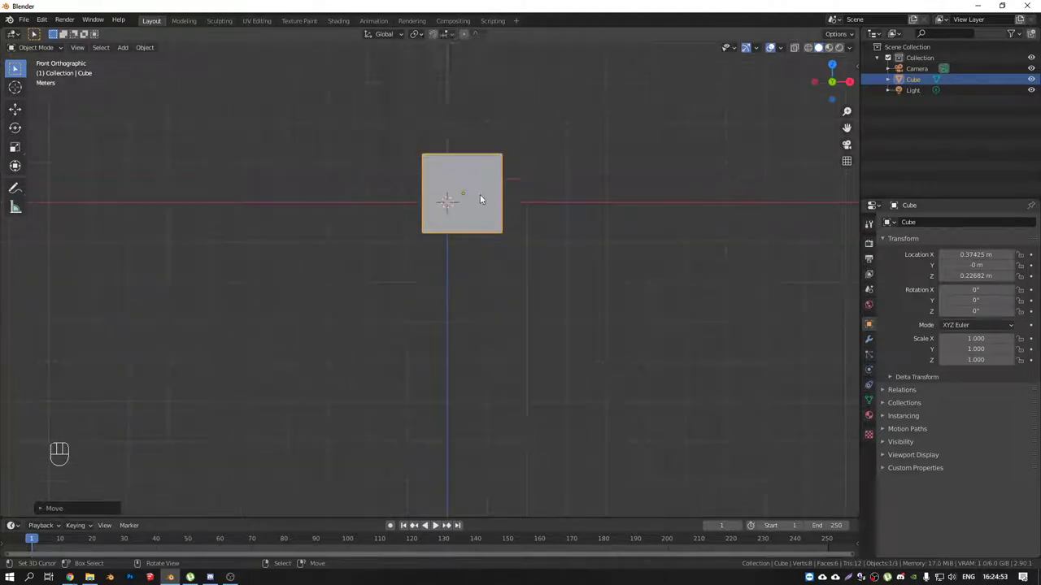
{"action": "key", "text": "g"}
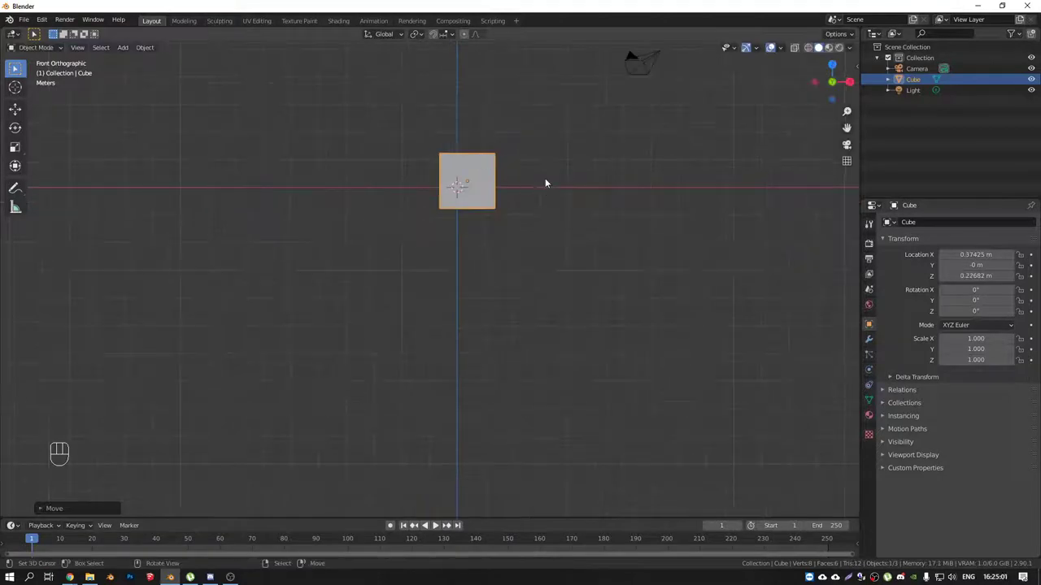
{"action": "left_click_drag", "start_coordinate": [496, 170], "coordinate": [501, 179]}
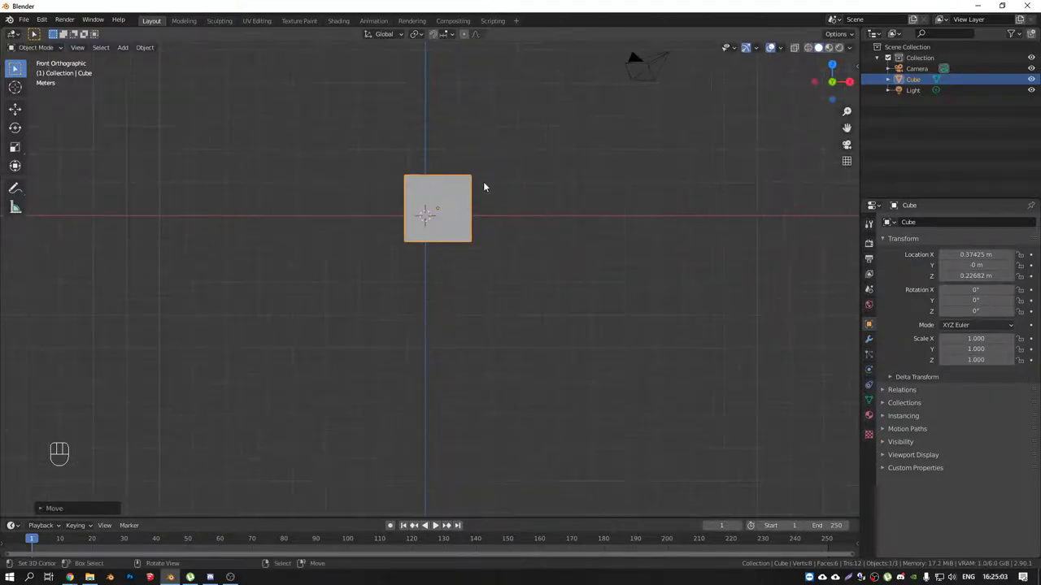
Step: Undo stray edits, delete the cube and light, add a plane at the origin in top view
{"action": "key", "text": "shift+d"}
{"action": "key", "text": "ctrl+z"}
{"action": "key", "text": "ctrl+z"}
{"action": "key", "text": "x"}
{"action": "key", "text": "shift+a"}
{"action": "key", "text": "KP_7"}
{"action": "left_click_drag", "start_coordinate": [454, 251], "coordinate": [419, 230]}
{"action": "left_click", "coordinate": [562, 190]}
{"action": "key", "text": "Delete"}
Step: Duplicate the plane and place the copy up and right near X 2.516 m, Y 2.375 m
{"action": "left_click_drag", "start_coordinate": [487, 216], "coordinate": [454, 230]}
{"action": "left_click", "coordinate": [441, 219]}
{"action": "key", "text": "shift+d"}
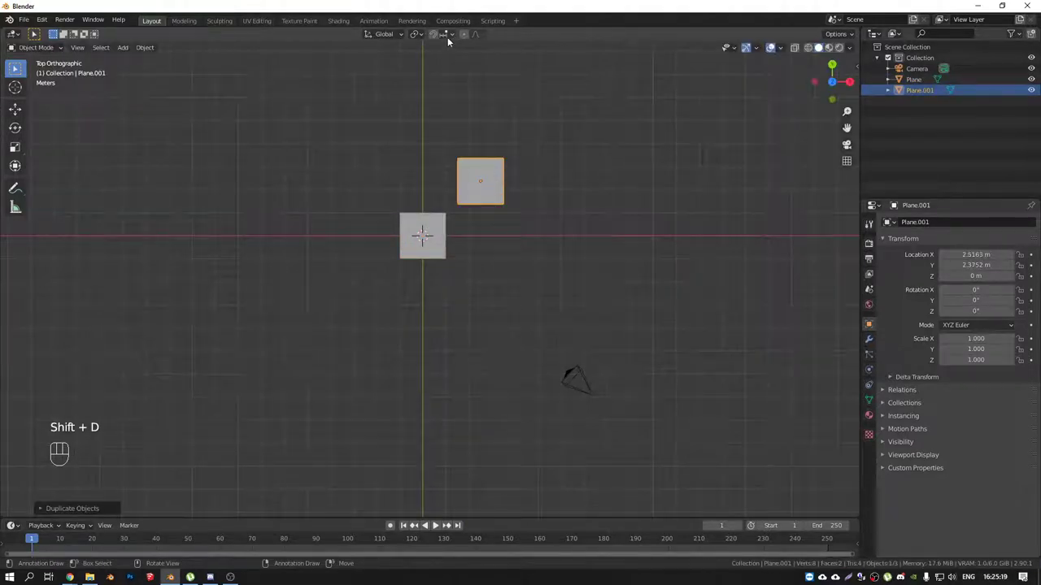
{"action": "left_click_drag", "start_coordinate": [449, 38], "coordinate": [672, 82]}
{"action": "left_click_drag", "start_coordinate": [499, 175], "coordinate": [536, 179]}
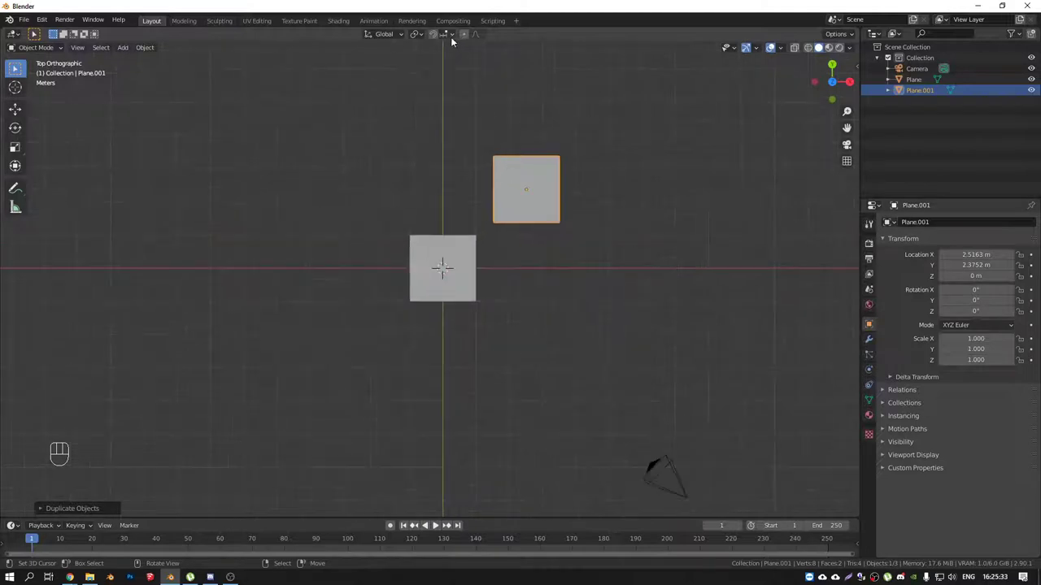
{"action": "left_click_drag", "start_coordinate": [455, 48], "coordinate": [590, 198]}
{"action": "middle_click", "coordinate": [535, 176]}
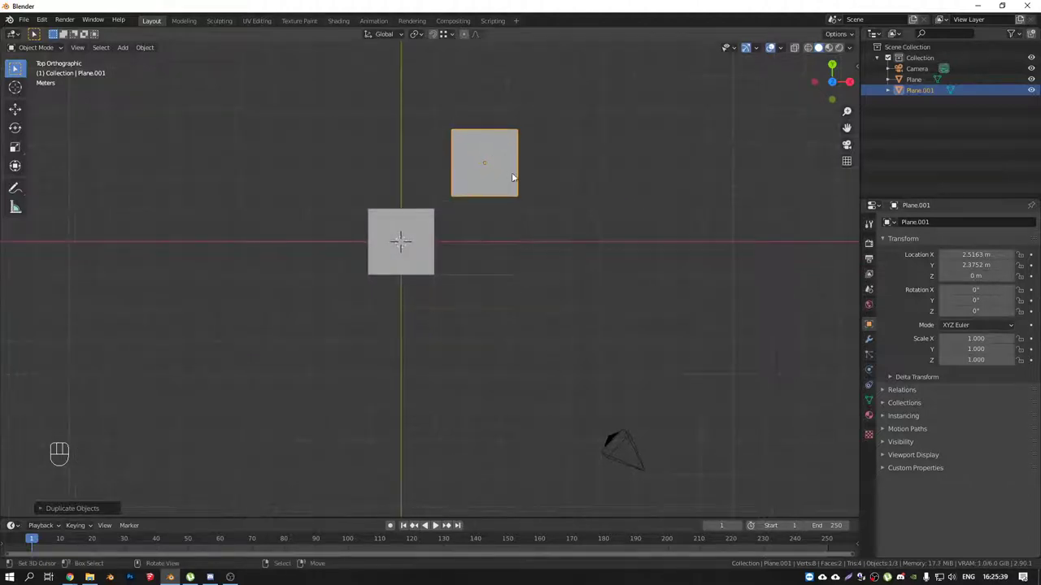
Step: Duplicate the plane three more times, scattering copies up and right, the last near X 5.717 m
{"action": "key", "text": "shift+d"}
{"action": "key", "text": "shift+d"}
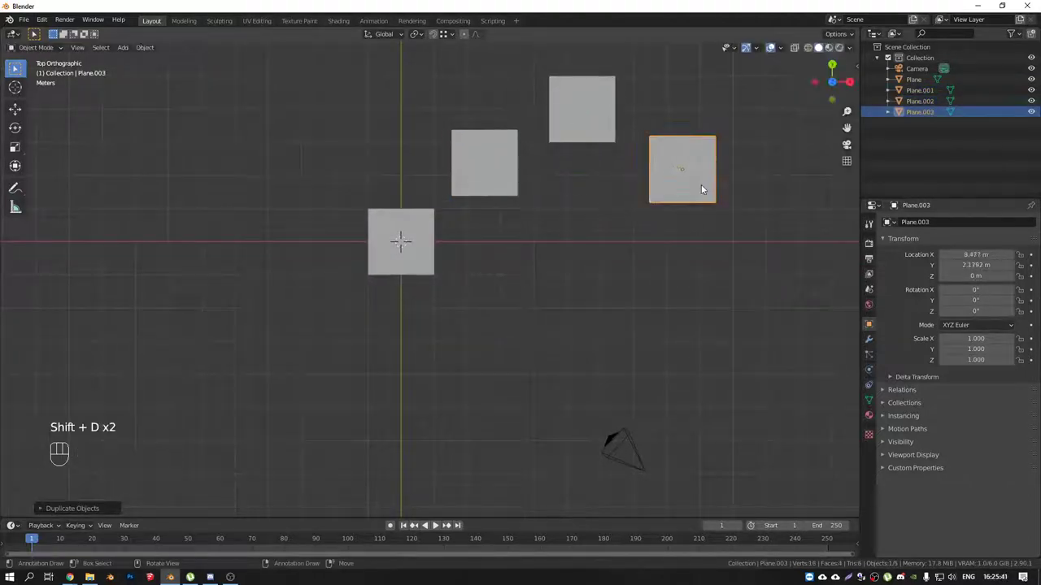
{"action": "key", "text": "shift+d"}
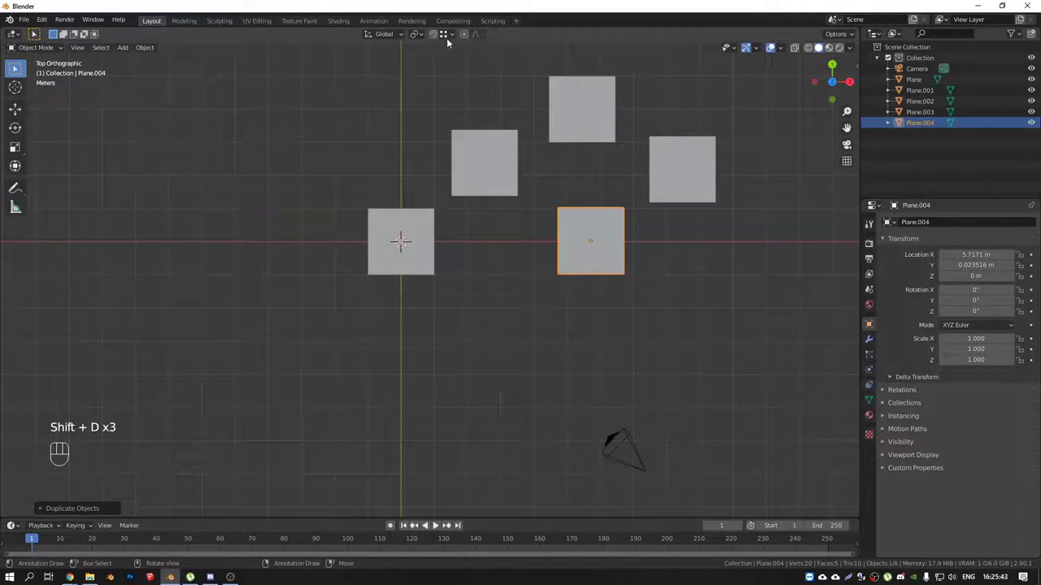
{"action": "left_click", "coordinate": [419, 220]}
{"action": "right_click", "coordinate": [469, 140]}
{"action": "left_click_drag", "start_coordinate": [457, 34], "coordinate": [655, 208]}
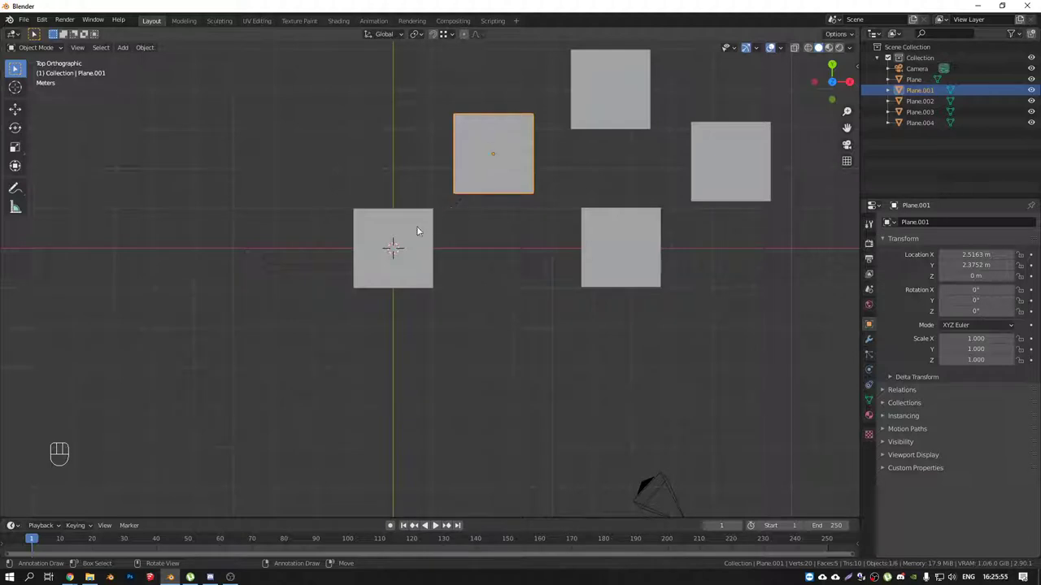
Step: Vertex-snap Plane.001 to X −2 m, Y 2 m, corner-to-corner with the central plane's top-left
{"action": "right_click", "coordinate": [391, 222]}
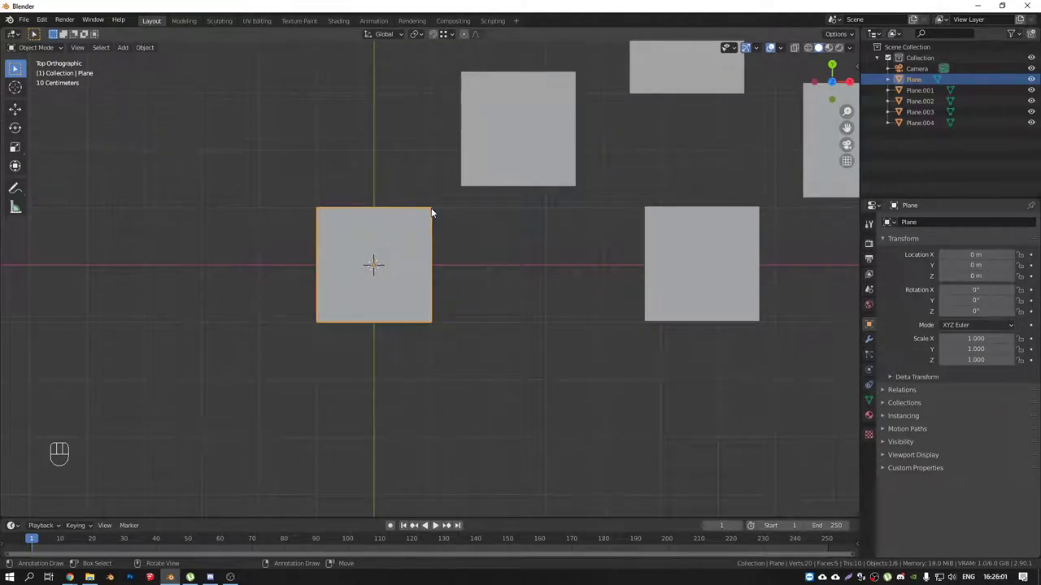
{"action": "right_click", "coordinate": [495, 129]}
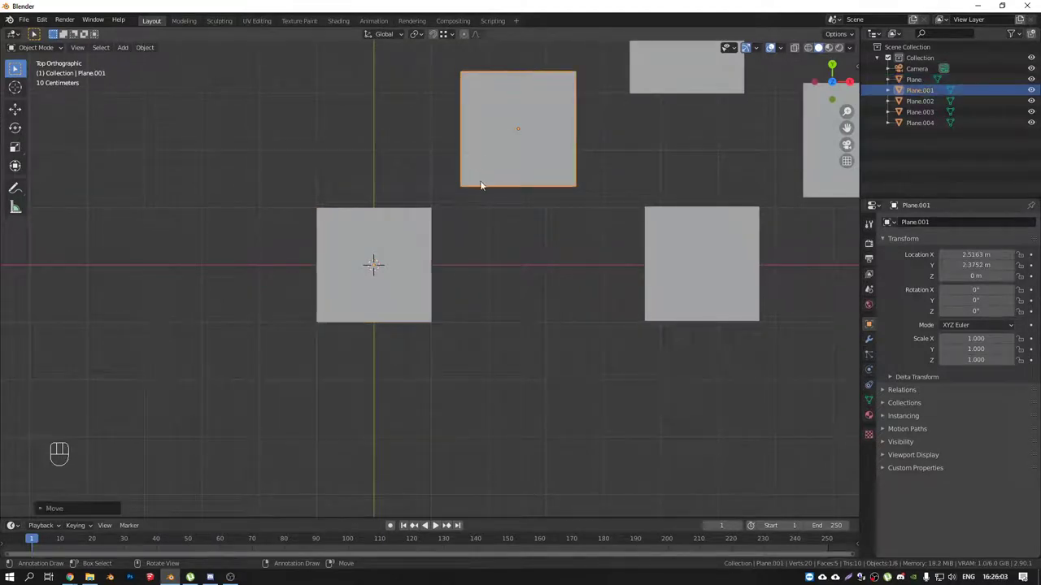
{"action": "key", "text": "g"}
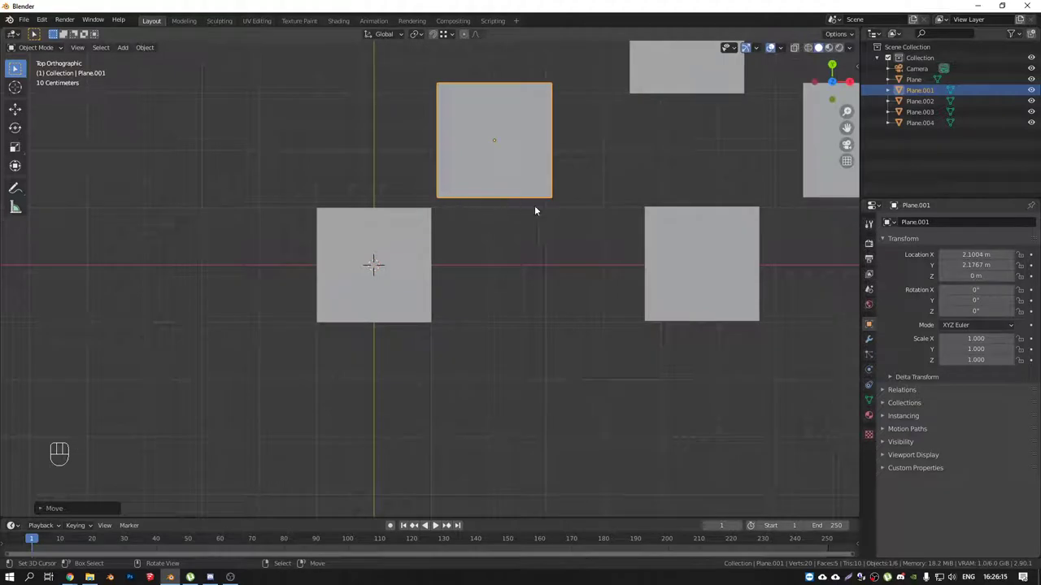
{"action": "key", "text": "g"}
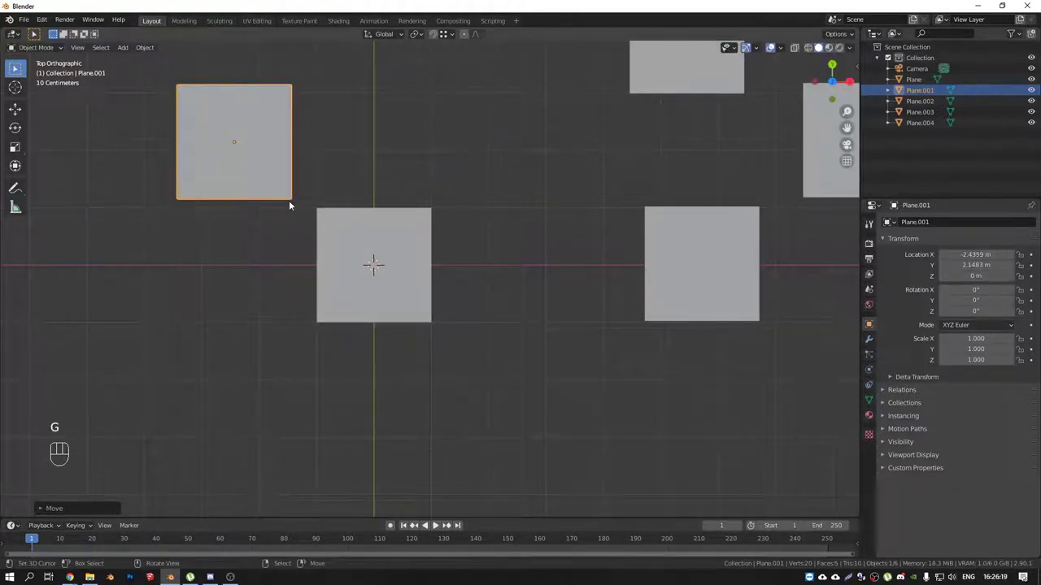
{"action": "key", "text": "g"}
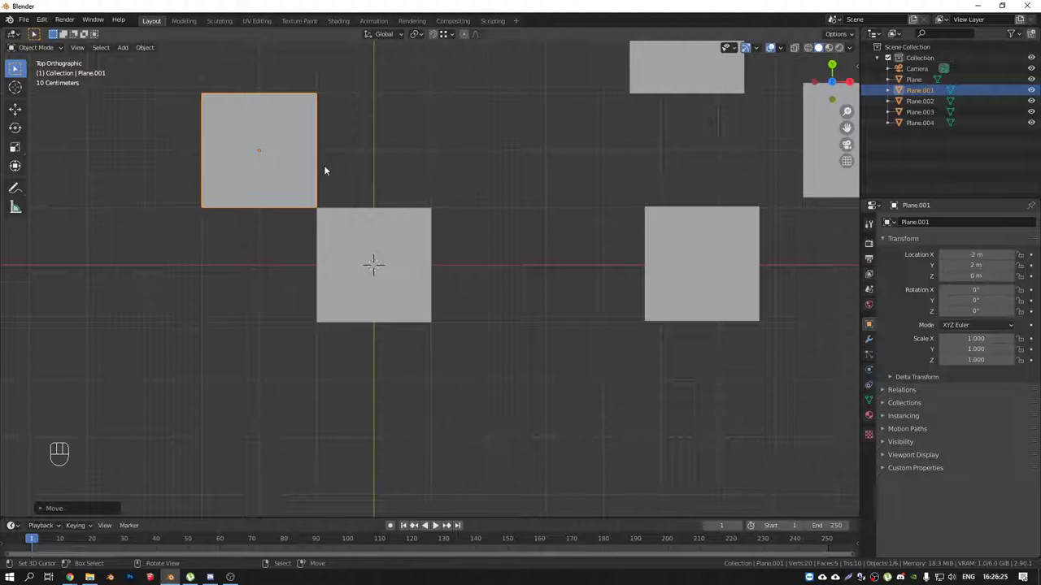
Step: Move Plane.001 back to the upper-right group near X 2.34 m, Y 2.76 m, off-grid
{"action": "left_click_drag", "start_coordinate": [330, 162], "coordinate": [377, 176]}
{"action": "middle_click", "coordinate": [416, 193]}
{"action": "key", "text": "KP_7"}
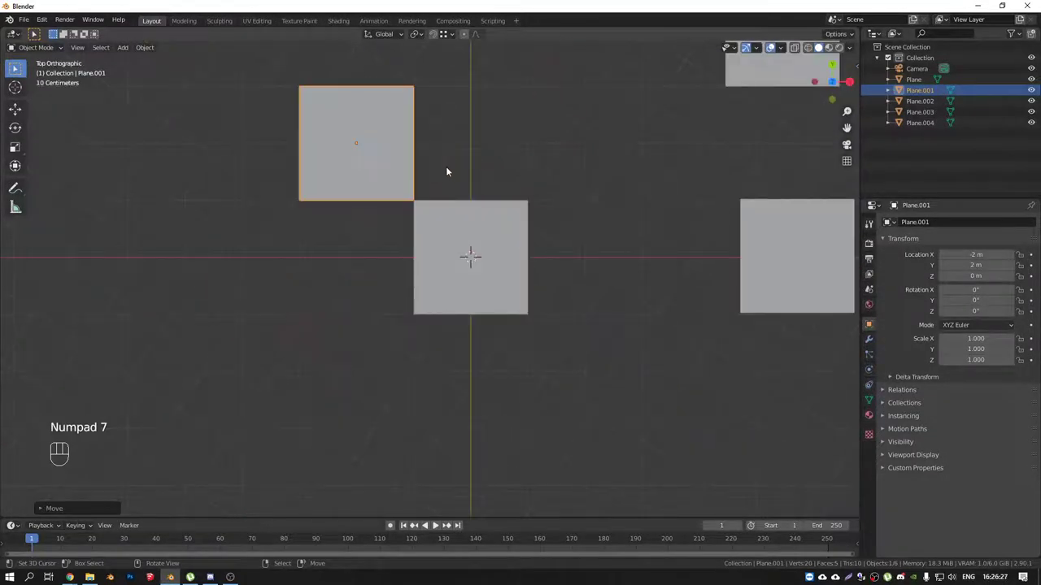
{"action": "left_click_drag", "start_coordinate": [441, 181], "coordinate": [413, 190]}
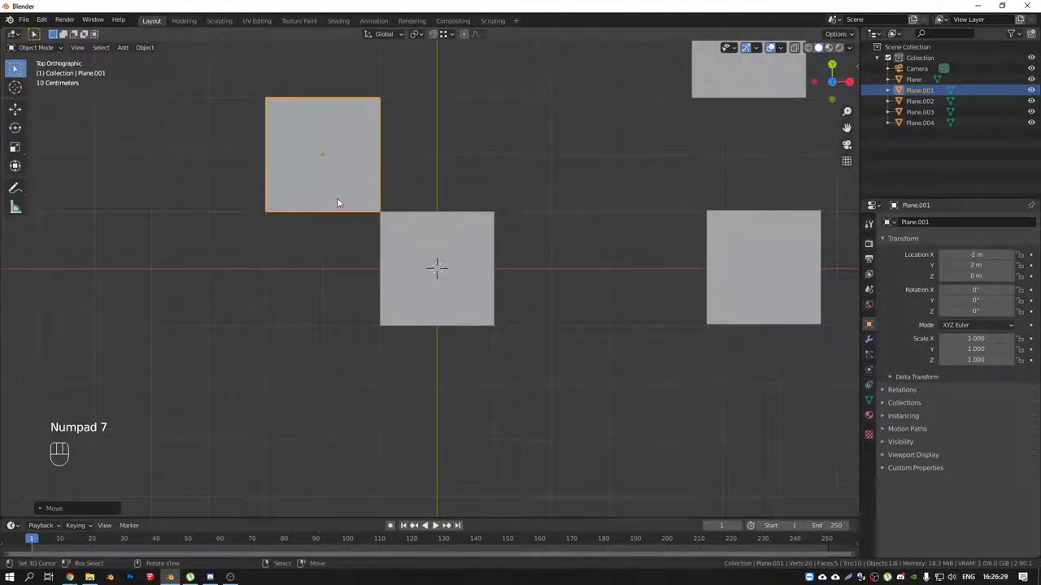
{"action": "key", "text": "g"}
{"action": "left_click_drag", "start_coordinate": [573, 177], "coordinate": [511, 183]}
{"action": "left_click_drag", "start_coordinate": [454, 37], "coordinate": [600, 173]}
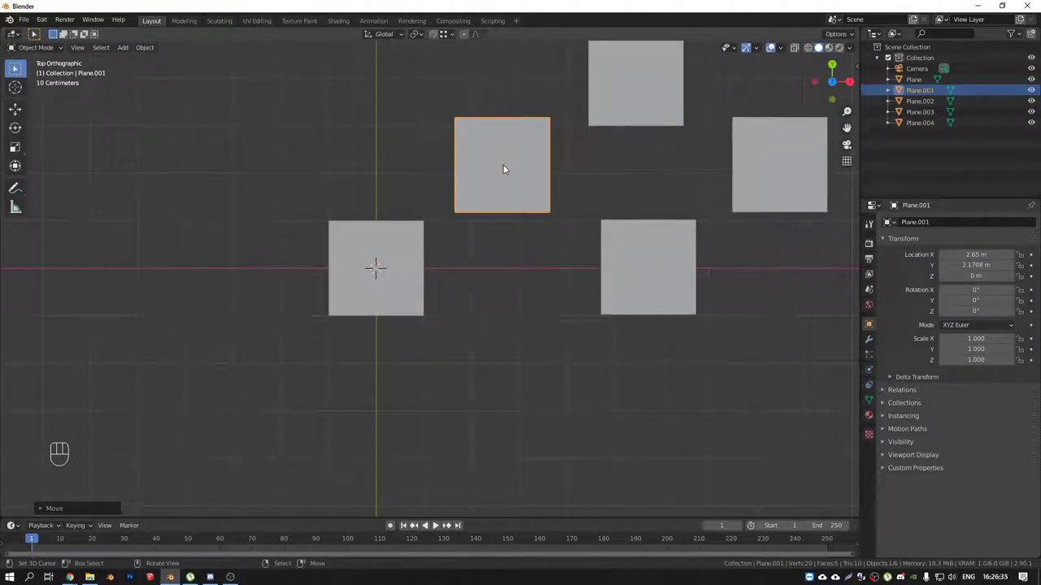
{"action": "key", "text": "g"}
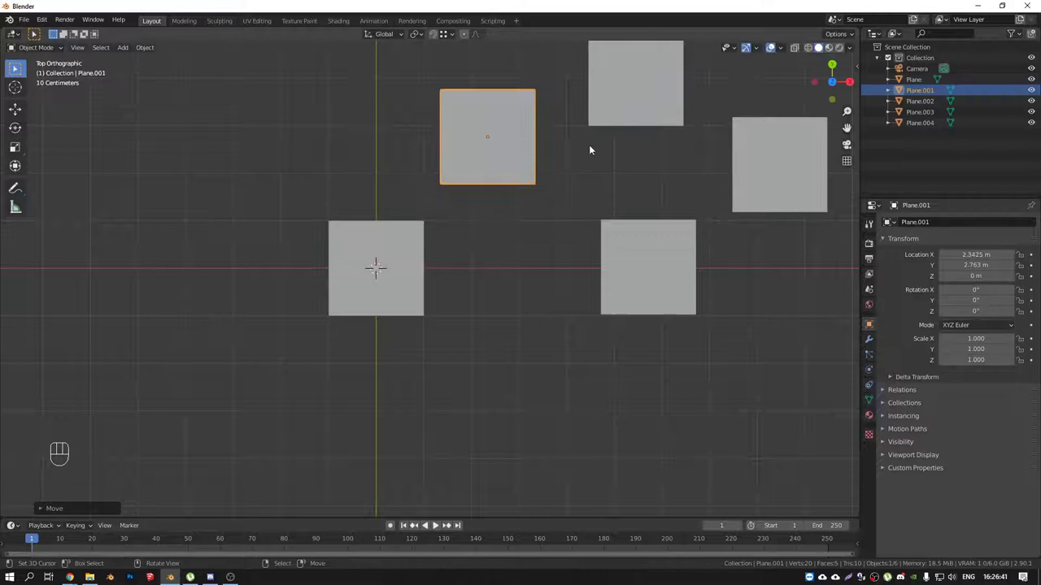
{"action": "right_click", "coordinate": [633, 113]}
Step: Select the four copied planes, trial-move them toward the central plane's corner, then cancel
{"action": "right_click", "coordinate": [782, 153]}
{"action": "right_click", "coordinate": [675, 255]}
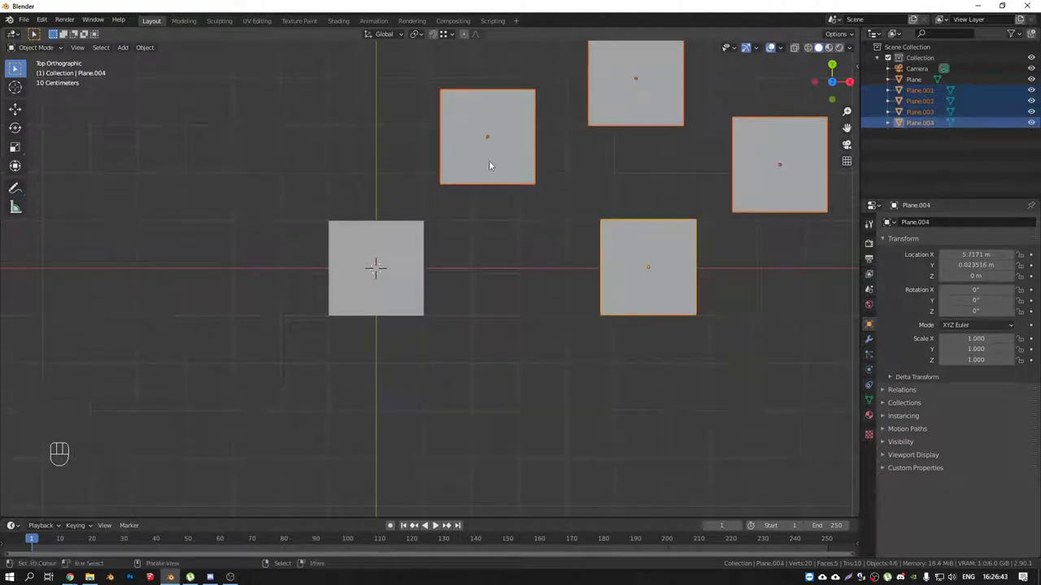
{"action": "key", "text": "g"}
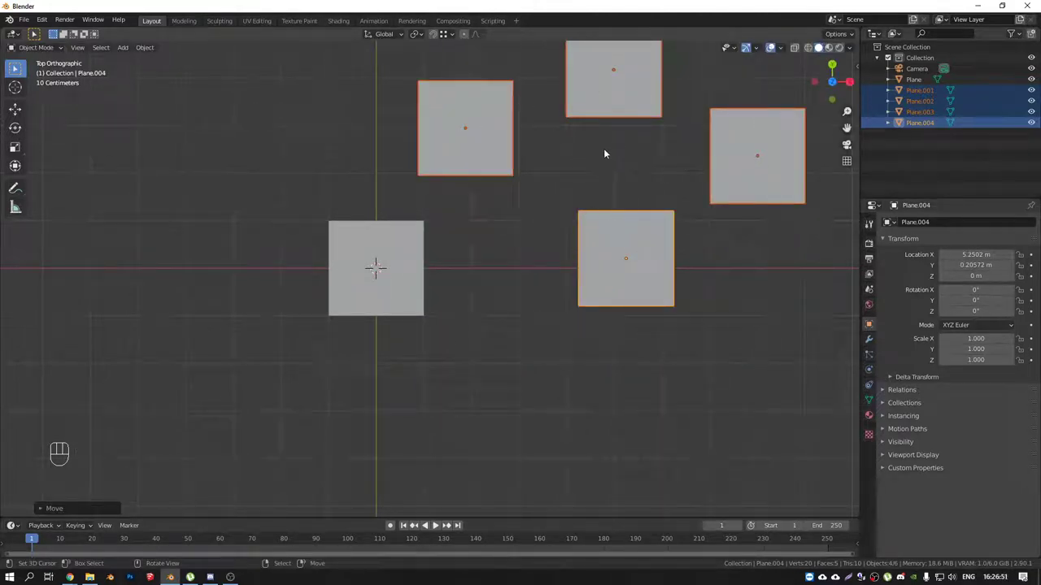
{"action": "left_click_drag", "start_coordinate": [455, 41], "coordinate": [452, 175]}
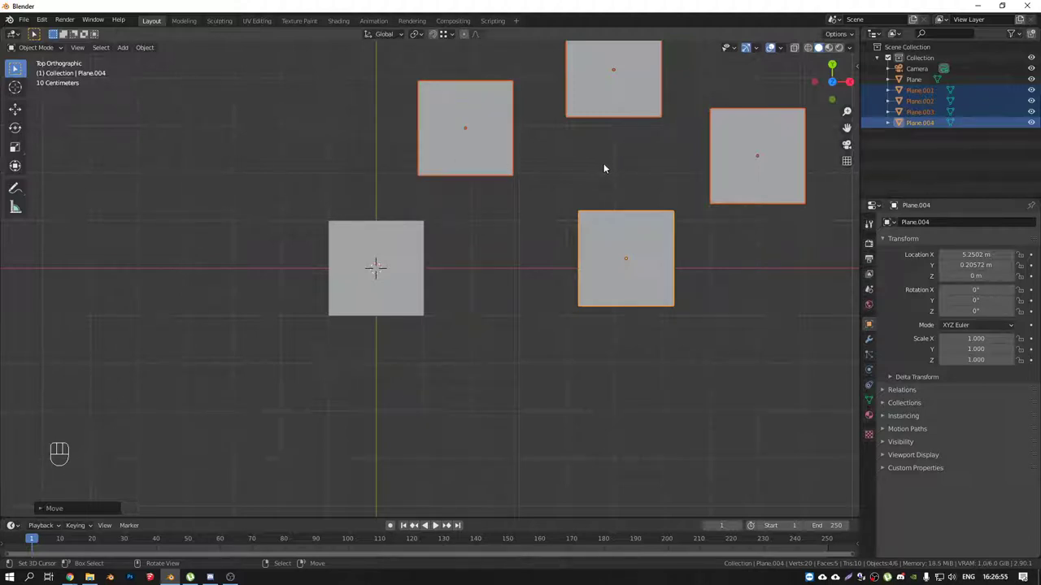
{"action": "key", "text": "g"}
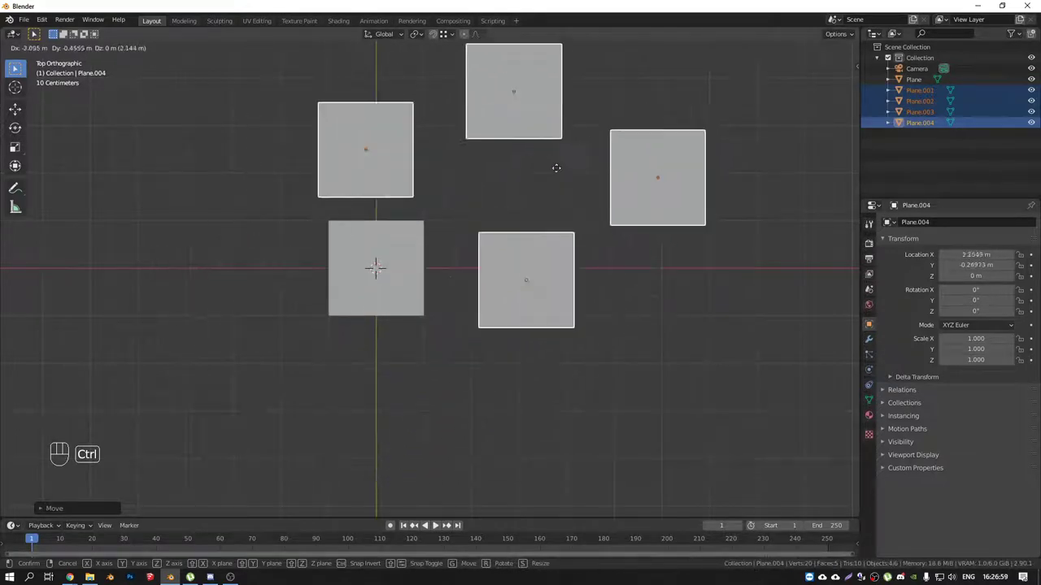
{"action": "left_click_drag", "start_coordinate": [419, 37], "coordinate": [431, 60]}
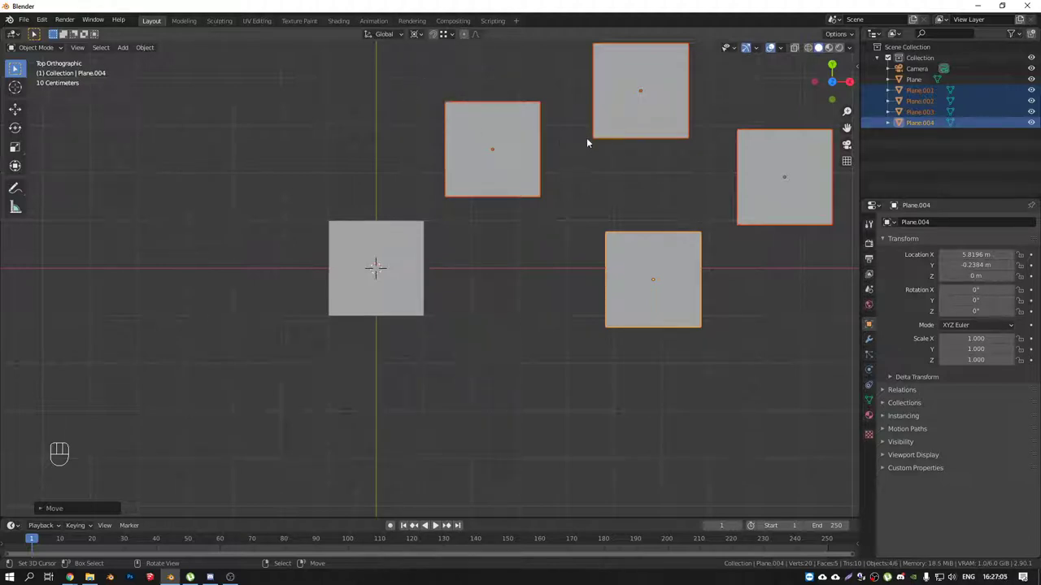
{"action": "key", "text": "g"}
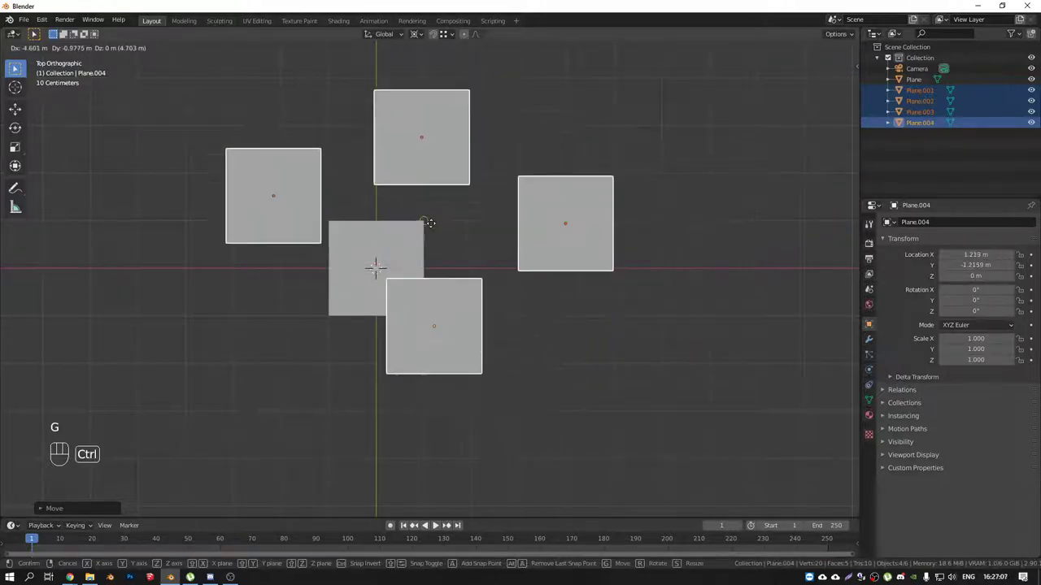
{"action": "left_click_drag", "start_coordinate": [452, 39], "coordinate": [642, 146]}
{"action": "key", "text": "g"}
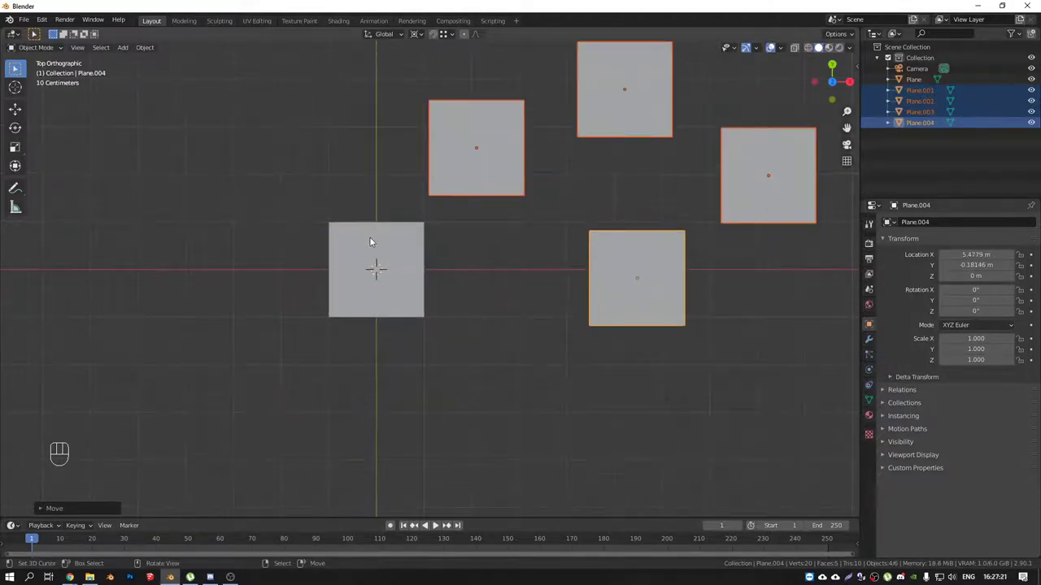
Step: Set the 3D cursor on the central plane's top-right corner and nudge the four planes right
{"action": "left_click_drag", "start_coordinate": [399, 257], "coordinate": [426, 272]}
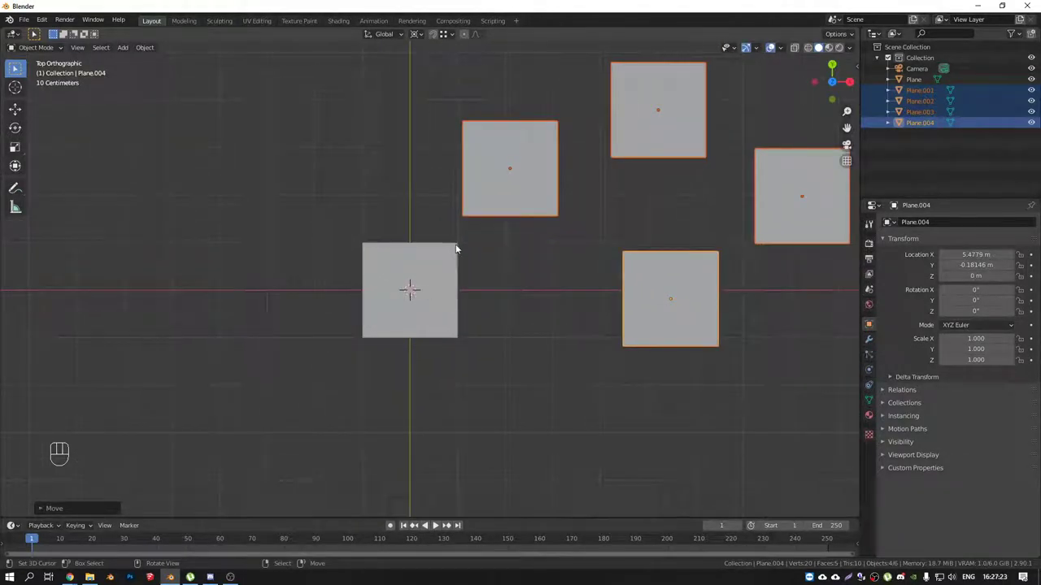
{"action": "left_click", "coordinate": [467, 247]}
{"action": "key", "text": "g"}
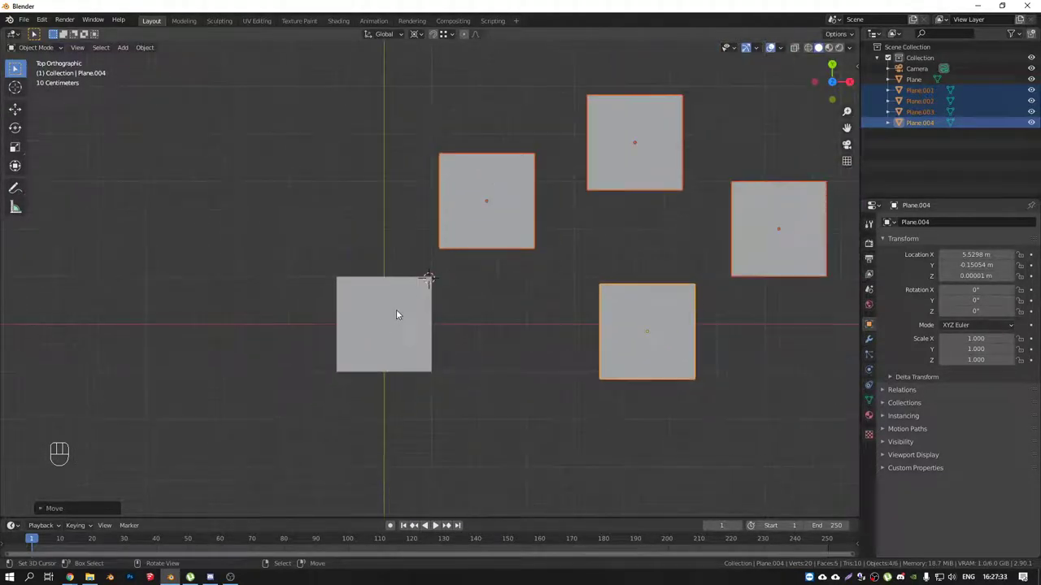
{"action": "key", "text": "g"}
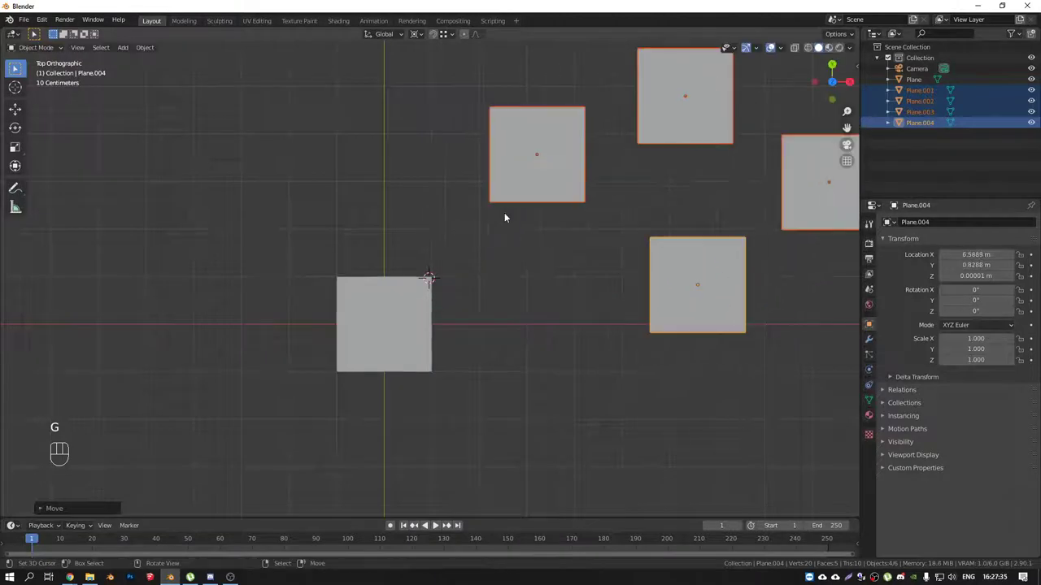
Step: Adjust the snap setting and reposition the four planes as a group
{"action": "middle_click", "coordinate": [543, 196]}
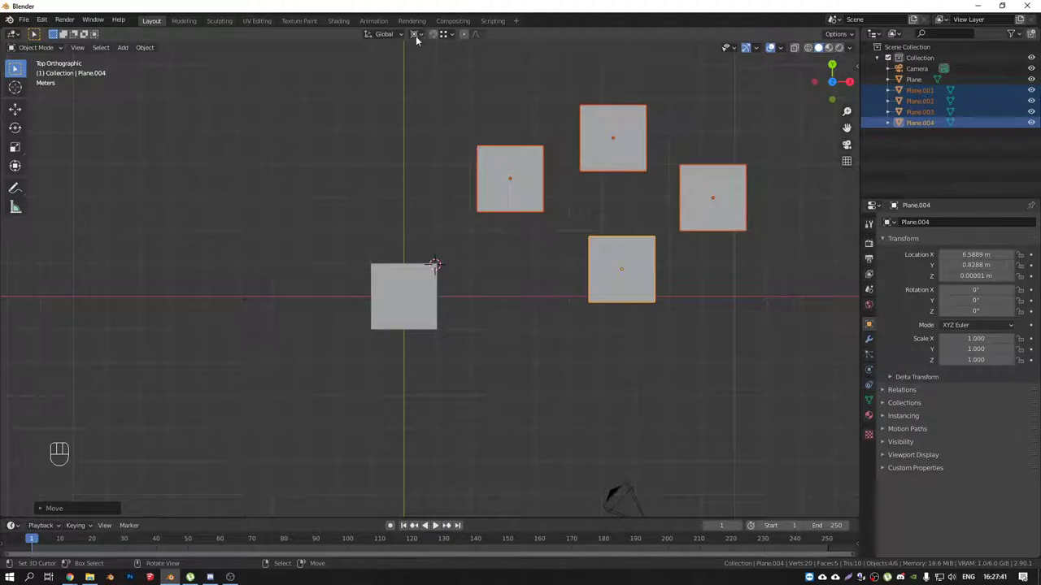
{"action": "left_click", "coordinate": [424, 36]}
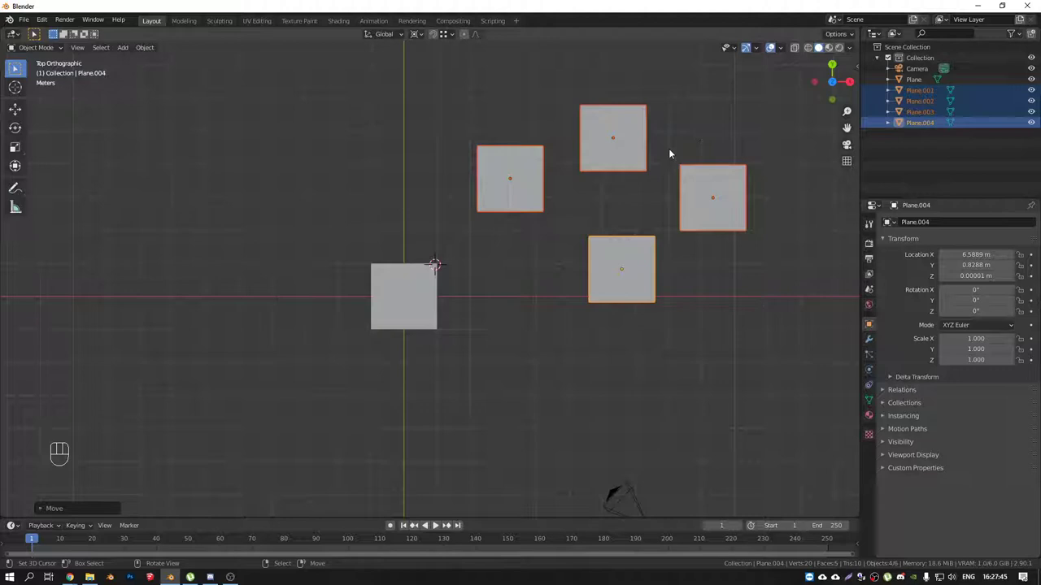
{"action": "left_click_drag", "start_coordinate": [421, 34], "coordinate": [422, 41]}
{"action": "left_click_drag", "start_coordinate": [418, 37], "coordinate": [375, 101]}
{"action": "left_click_drag", "start_coordinate": [578, 165], "coordinate": [582, 181]}
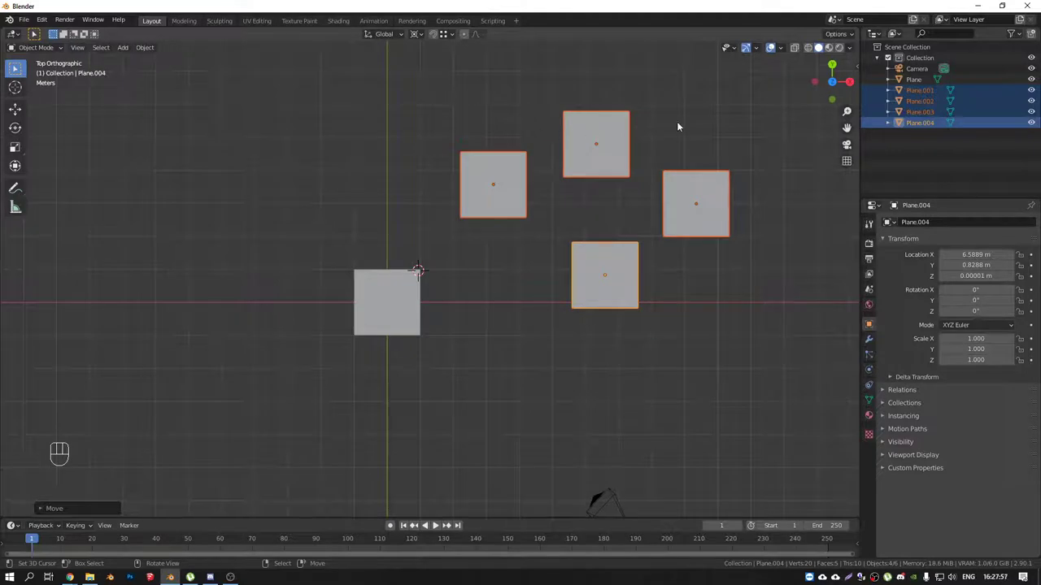
{"action": "key", "text": "g"}
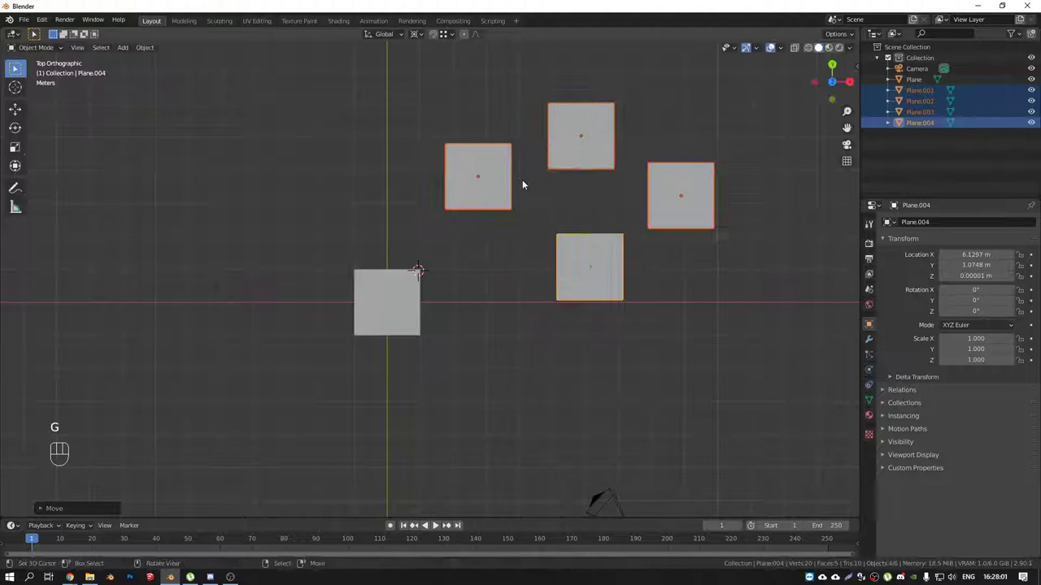
{"action": "left_click_drag", "start_coordinate": [452, 41], "coordinate": [578, 254]}
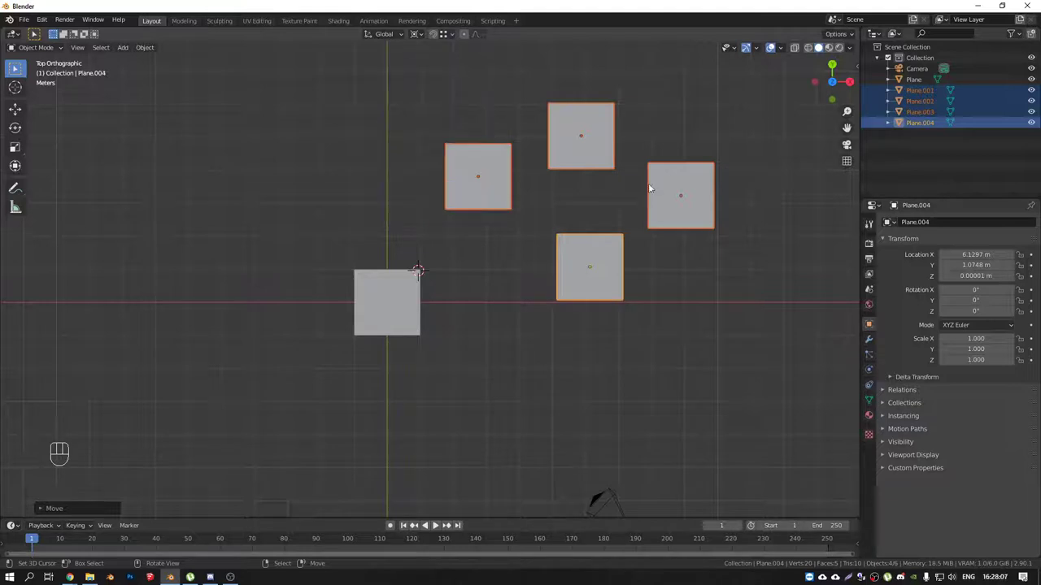
Step: Shift the four planes upward together, Plane.004 ending near X 6.13 m, Y 2.54 m
{"action": "key", "text": "g"}
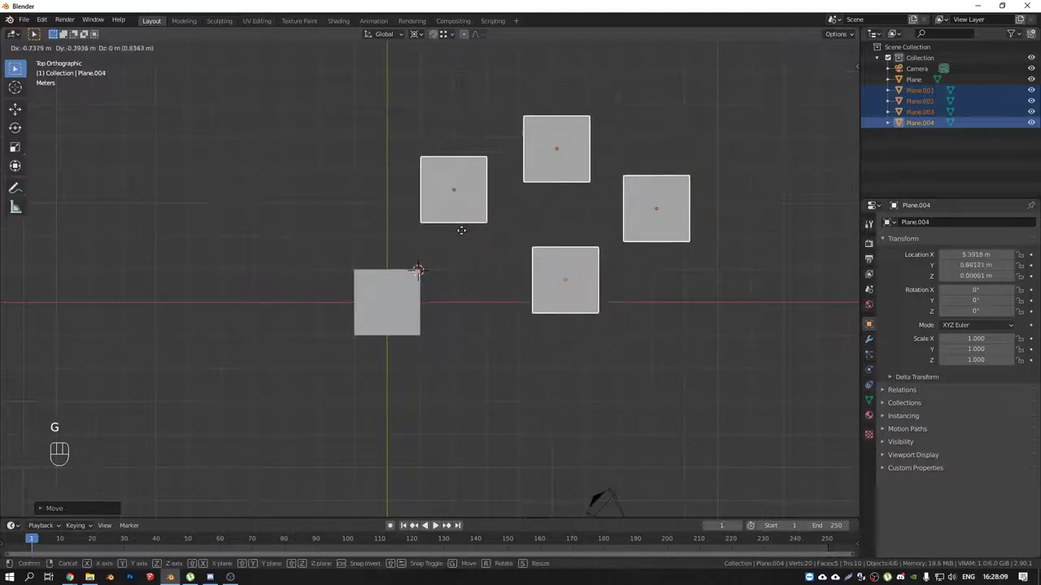
{"action": "left_click_drag", "start_coordinate": [452, 37], "coordinate": [420, 278]}
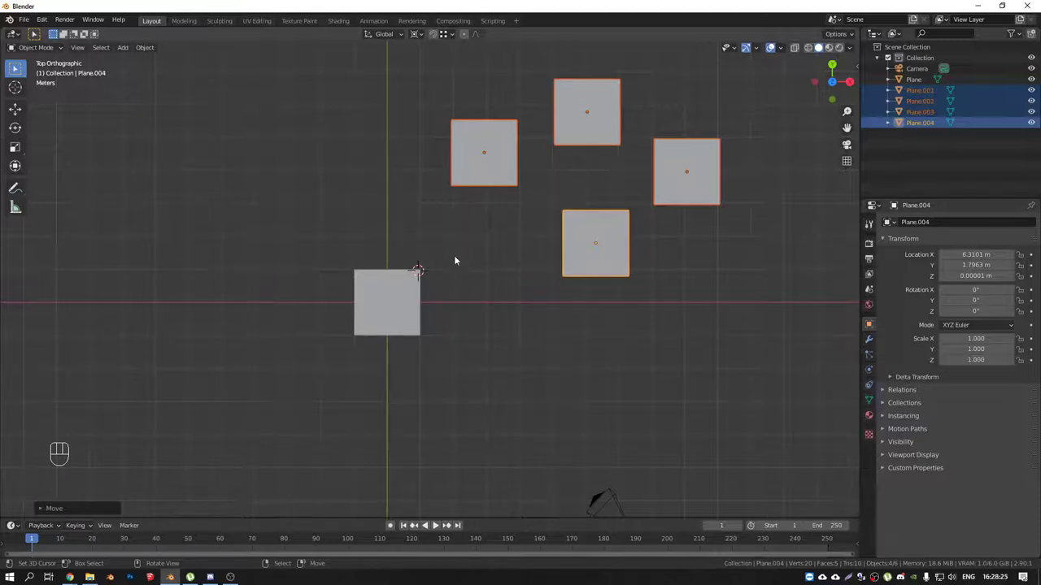
{"action": "middle_click", "coordinate": [494, 260]}
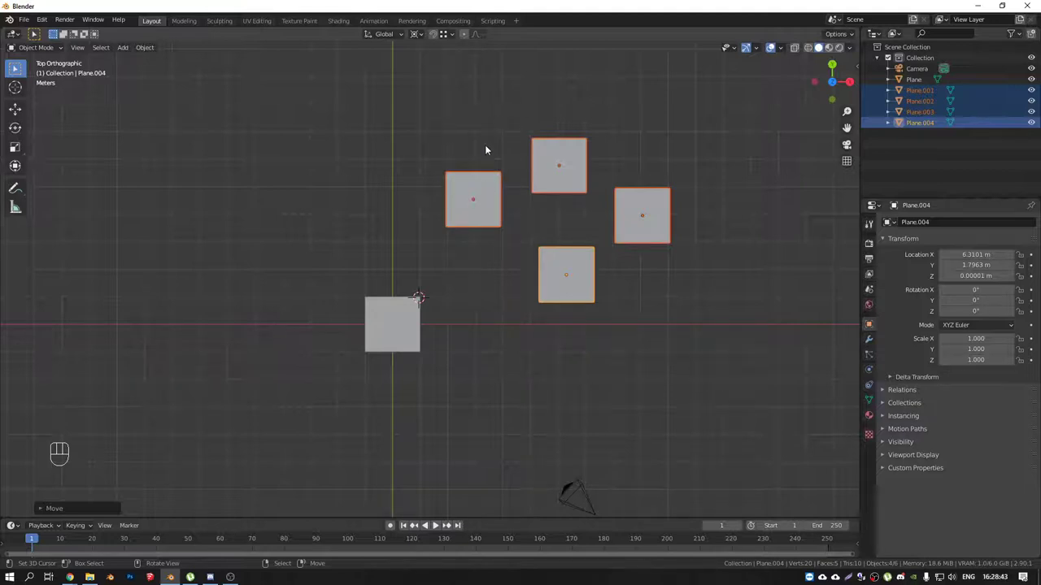
{"action": "left_click_drag", "start_coordinate": [422, 37], "coordinate": [455, 36]}
{"action": "left_click_drag", "start_coordinate": [455, 36], "coordinate": [594, 214]}
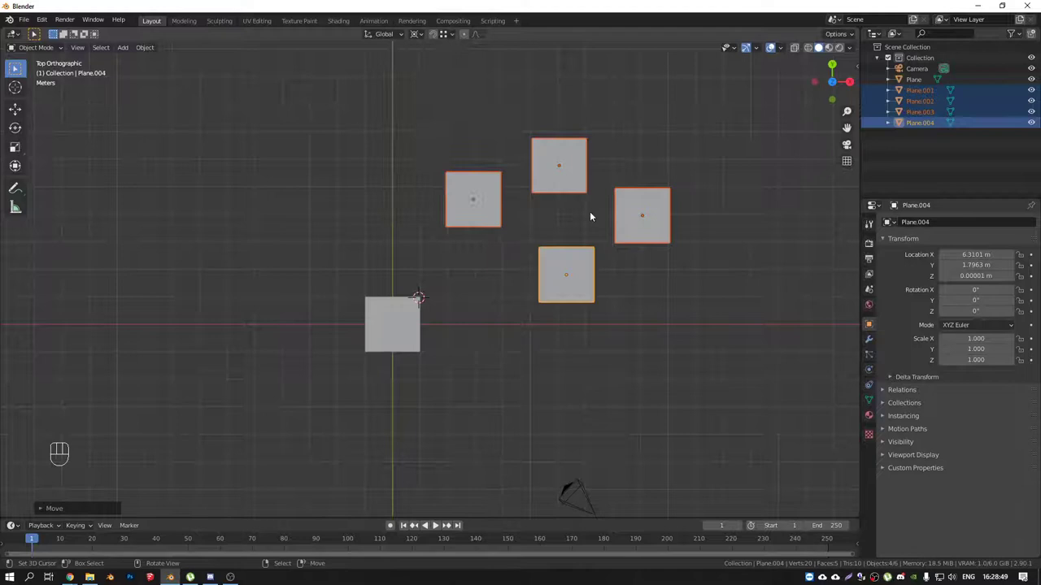
{"action": "key", "text": "g"}
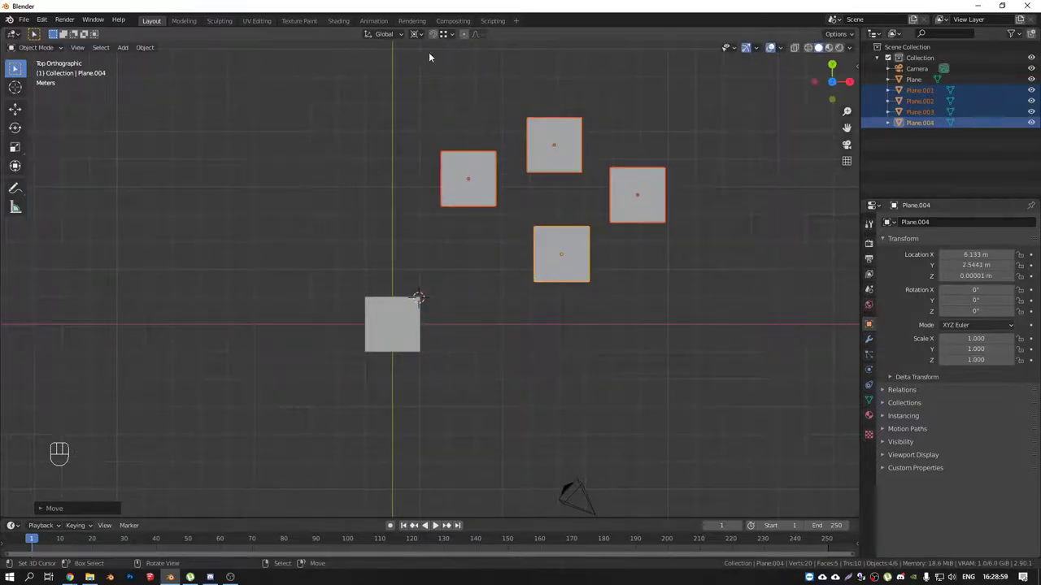
Step: Add the central plane to the selection so all five planes are picked together
{"action": "left_click_drag", "start_coordinate": [630, 352], "coordinate": [702, 386]}
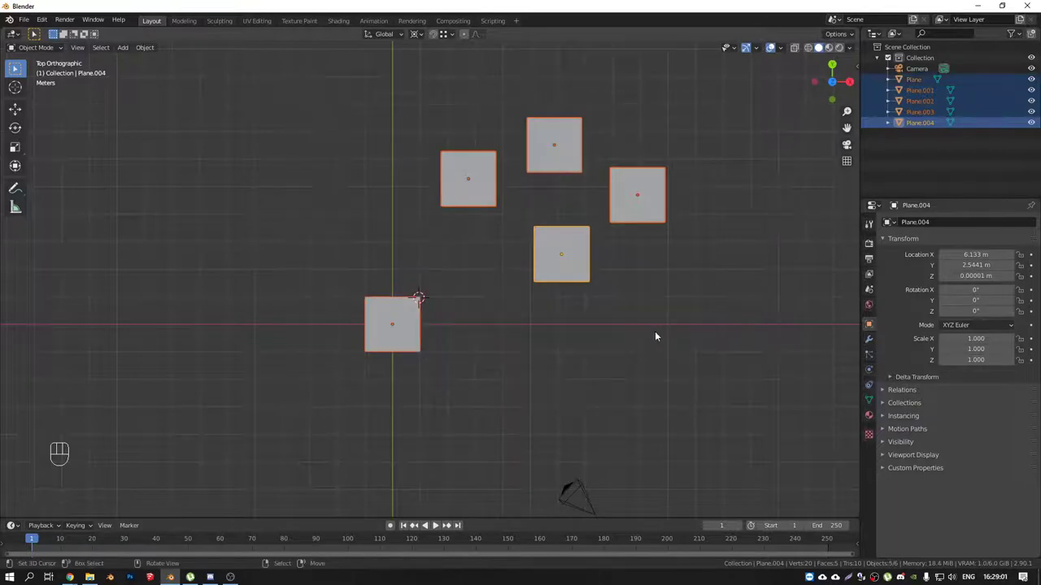
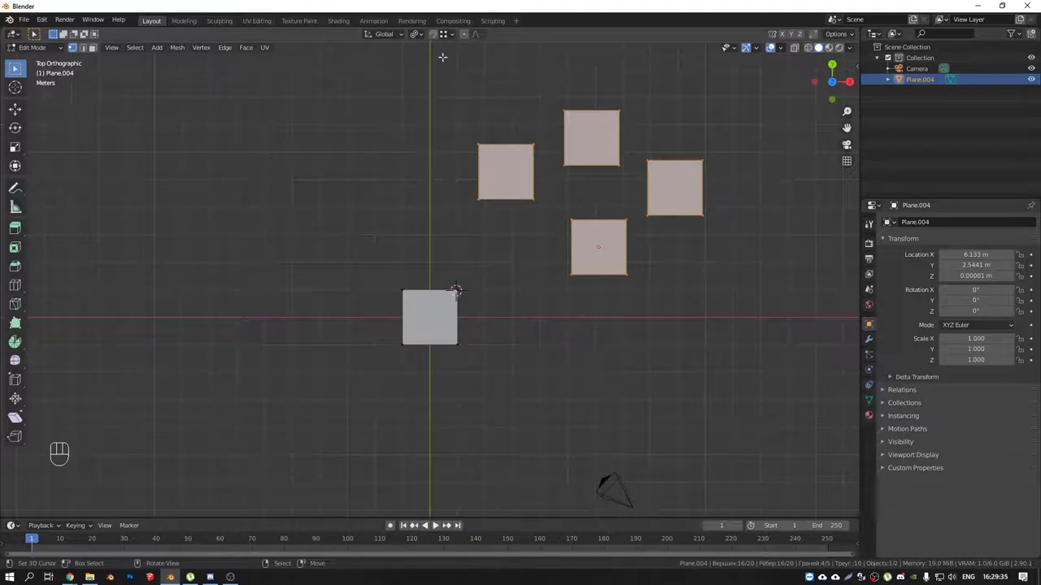
Step: Move the four selected faces with snapping so they sit next to the central plane
{"action": "key", "text": "g"}
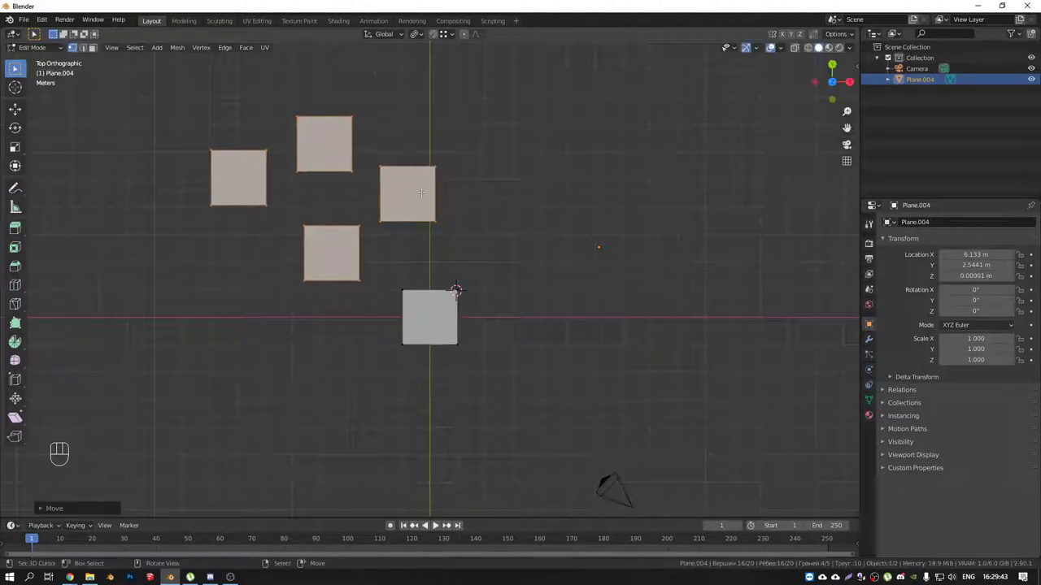
{"action": "key", "text": "g"}
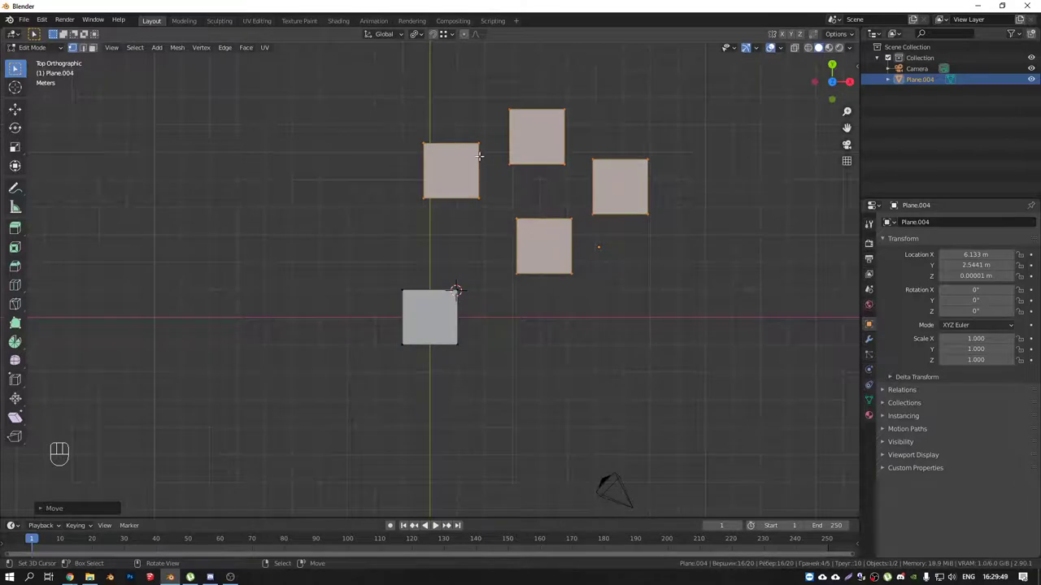
{"action": "left_click_drag", "start_coordinate": [424, 35], "coordinate": [439, 82]}
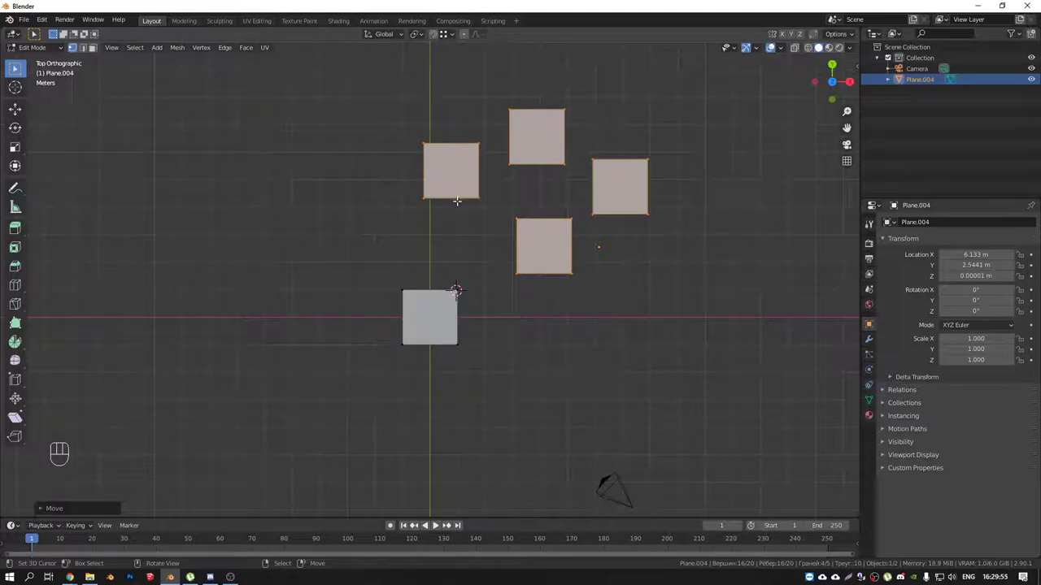
{"action": "key", "text": "g"}
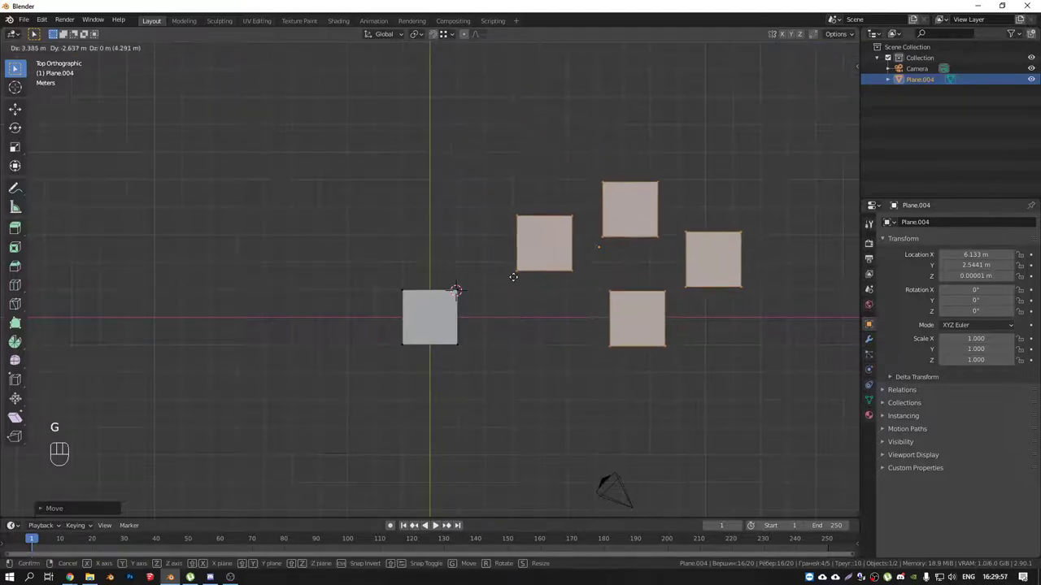
{"action": "key", "text": "g"}
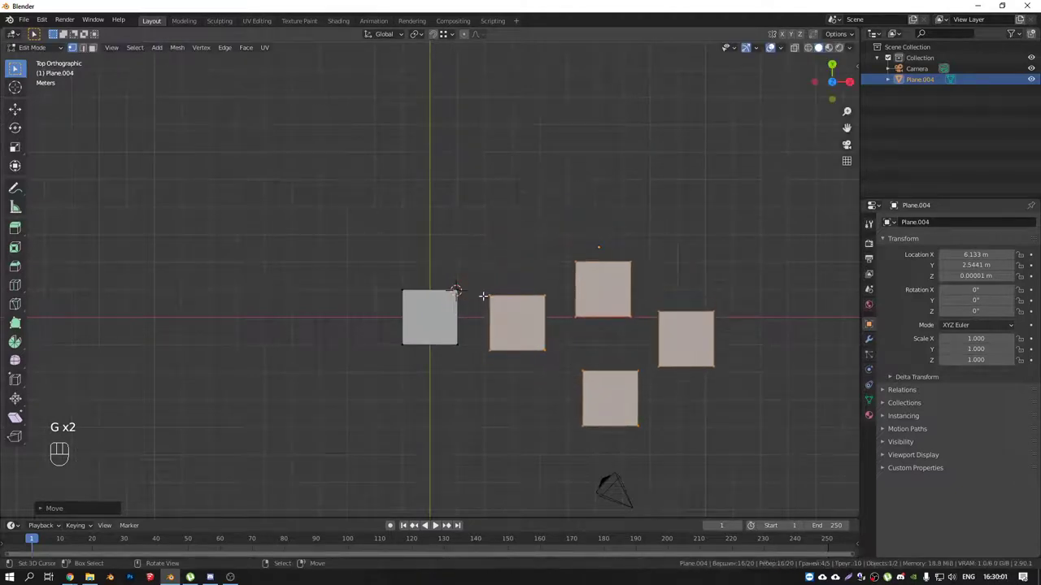
{"action": "key", "text": "g"}
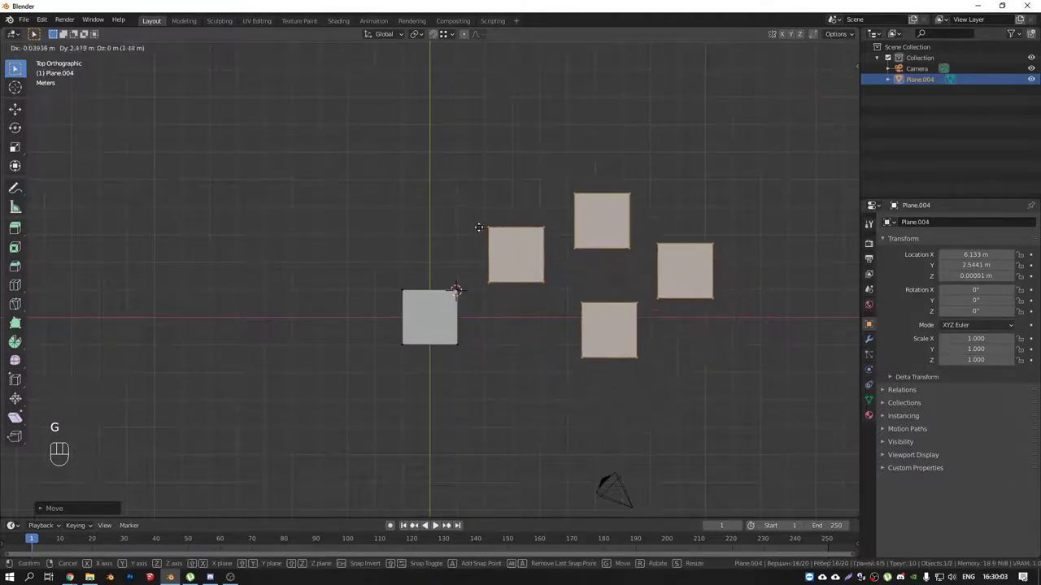
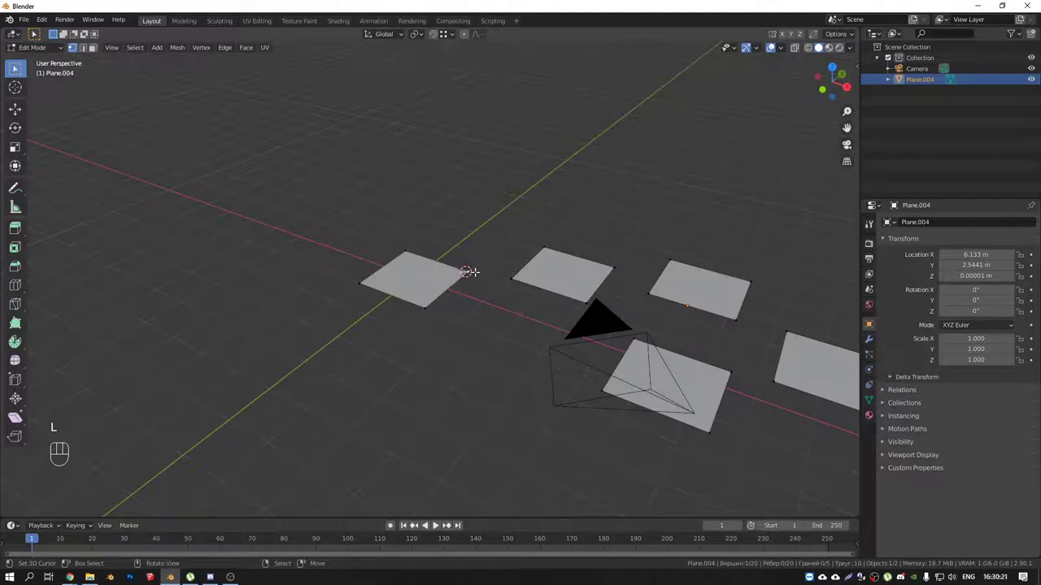
Step: Extrude the central face into a cube, then move the four squares toward its corner
{"action": "key", "text": "l"}
{"action": "key", "text": "e"}
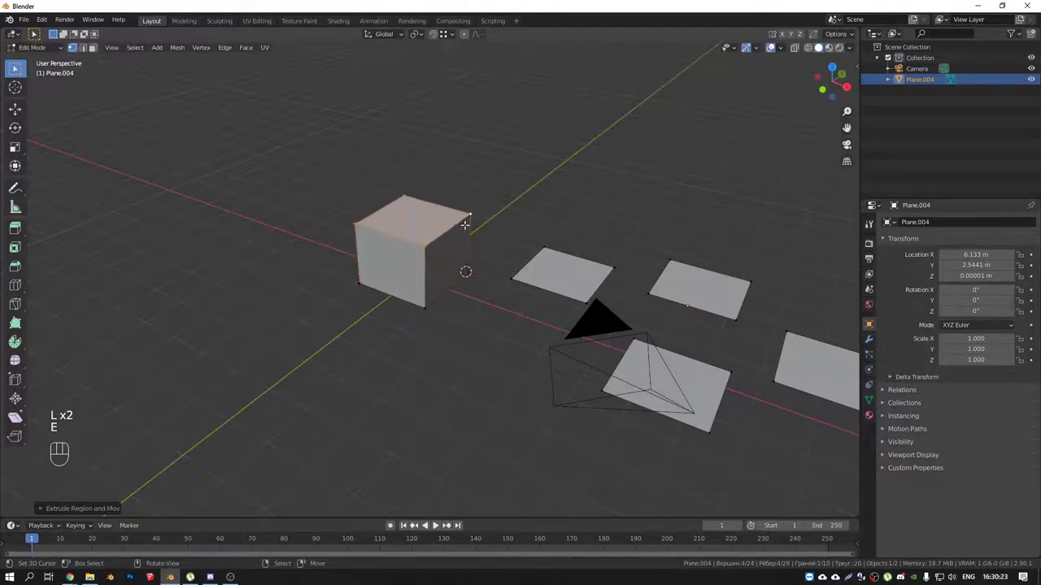
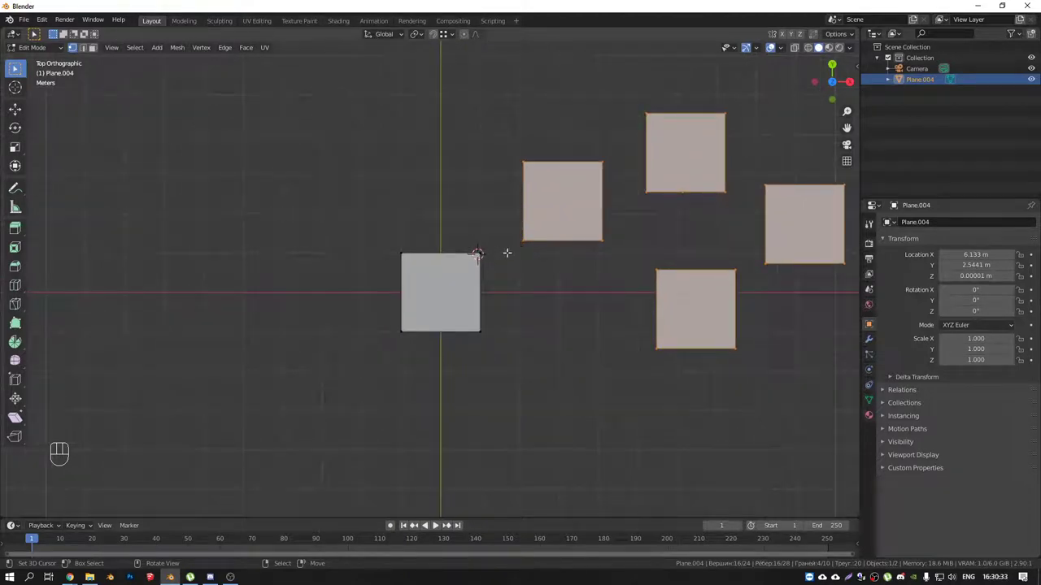
{"action": "key", "text": "g"}
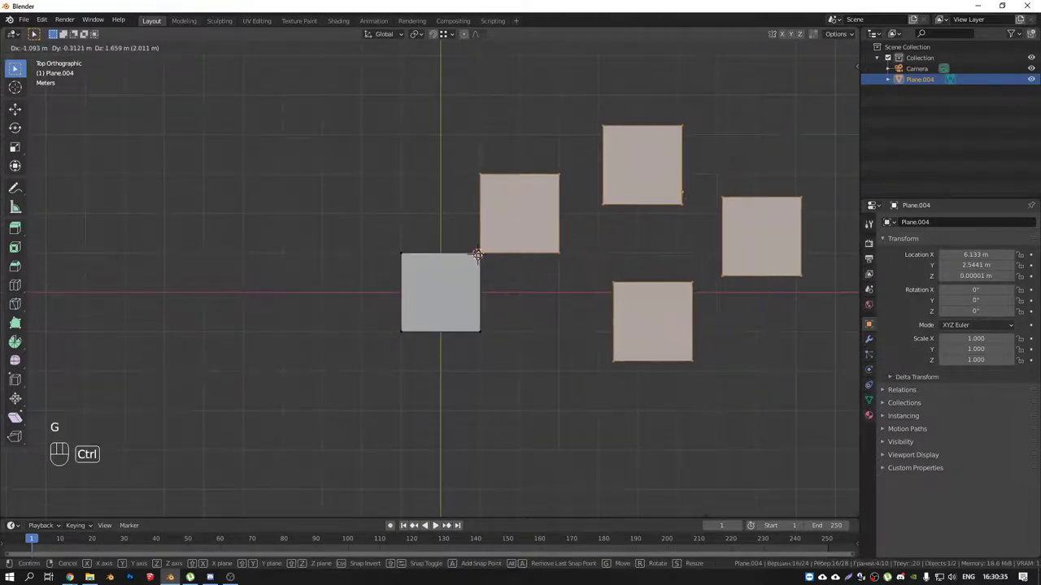
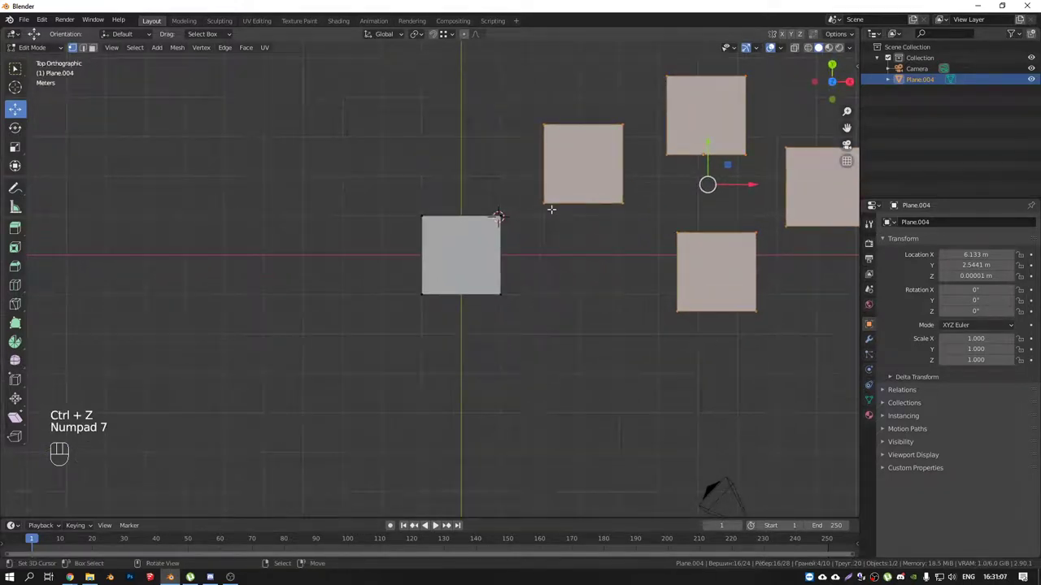
Step: Move the squares along one axis with vertex snapping against the cube and check the snap target
{"action": "key", "text": "g"}
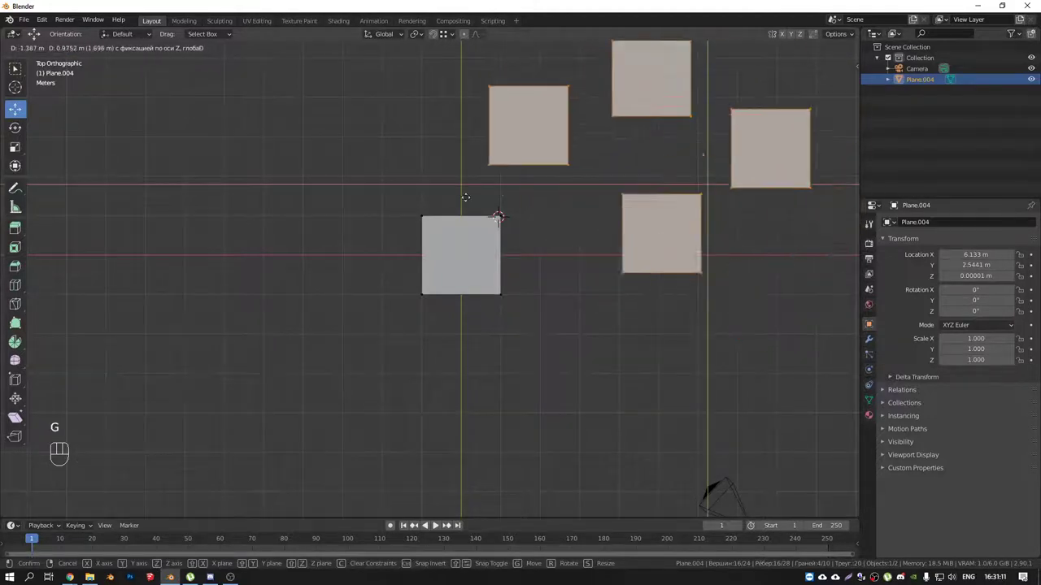
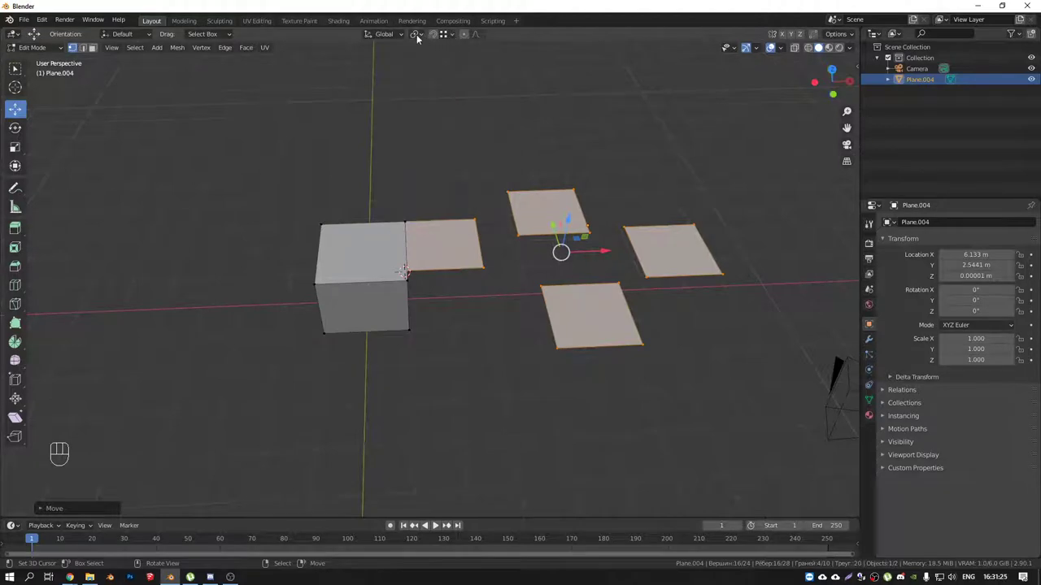
{"action": "left_click_drag", "start_coordinate": [420, 39], "coordinate": [370, 78]}
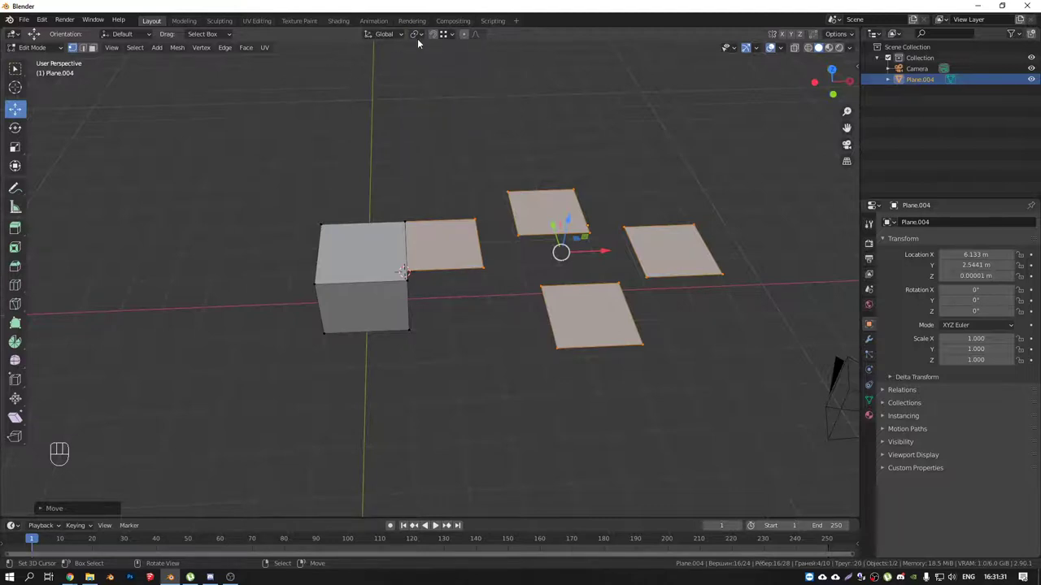
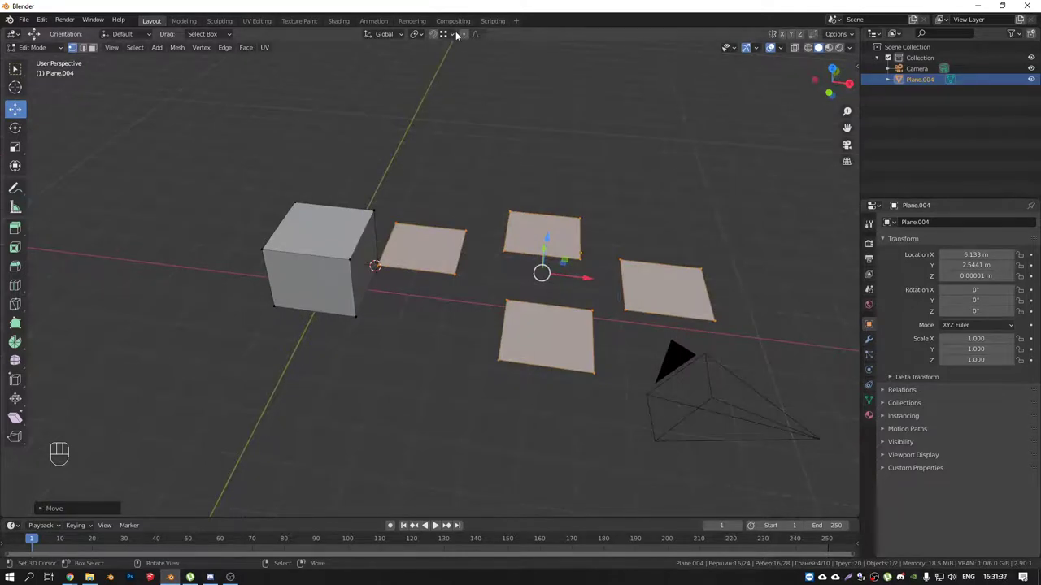
{"action": "left_click", "coordinate": [448, 35]}
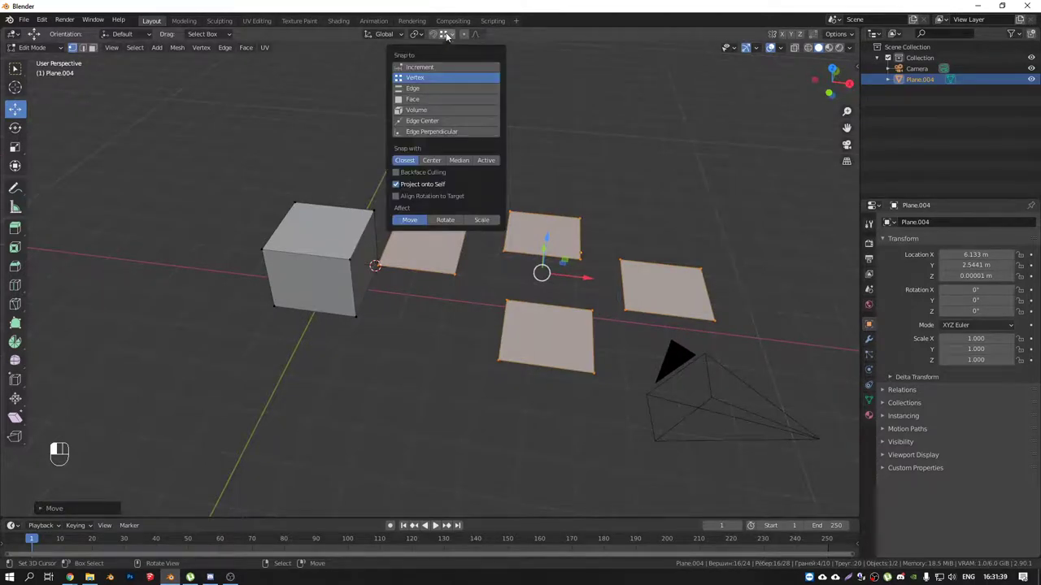
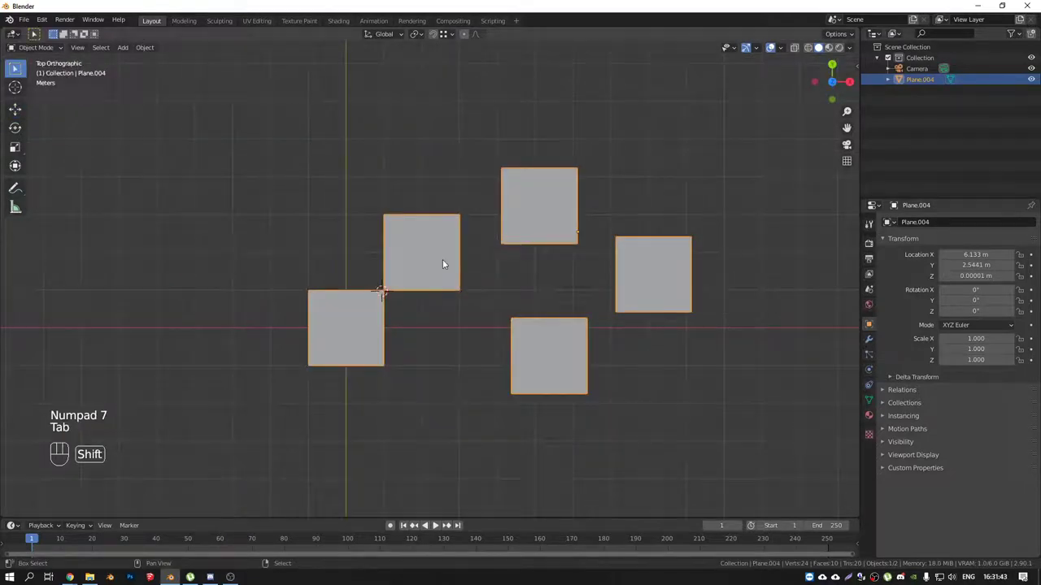
Step: Delete the plane object and make three copies of the cube placed to its right
{"action": "key", "text": "x"}
{"action": "key", "text": "shift+a"}
{"action": "key", "text": "shift+d"}
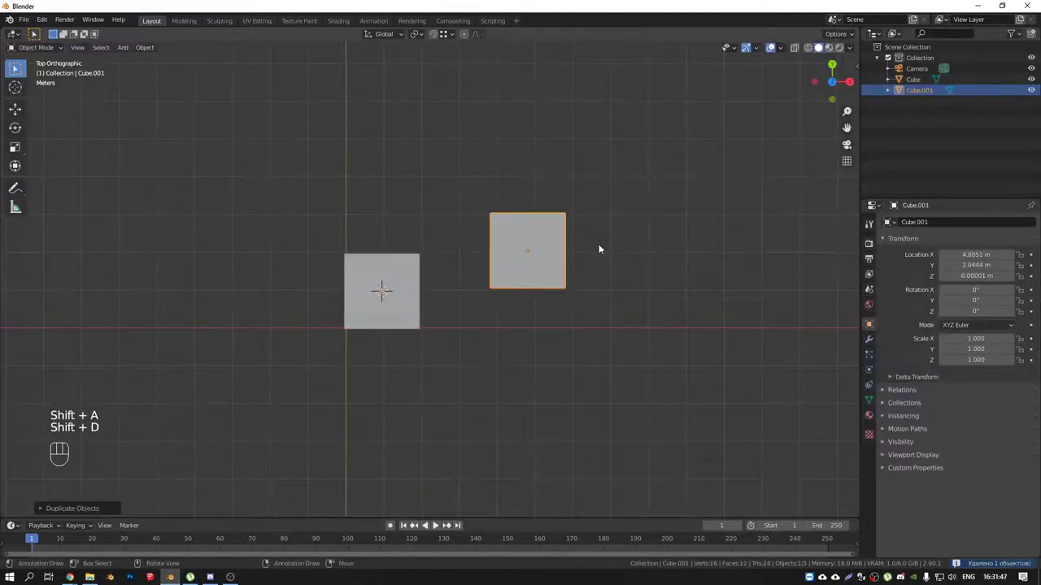
{"action": "key", "text": "shift+d"}
{"action": "key", "text": "shift+d"}
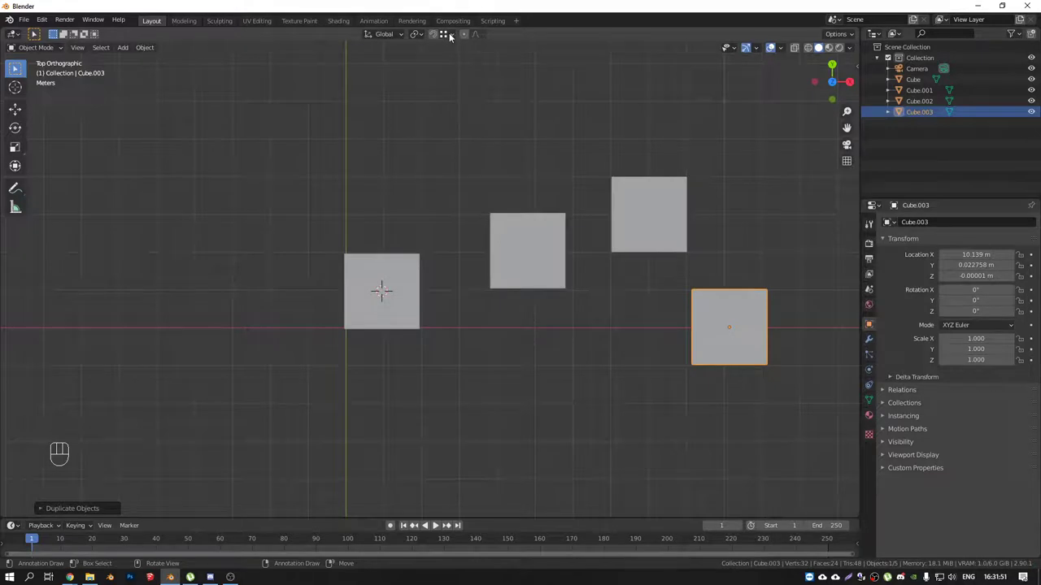
{"action": "left_click_drag", "start_coordinate": [453, 34], "coordinate": [562, 221]}
{"action": "left_click_drag", "start_coordinate": [516, 254], "coordinate": [560, 230]}
{"action": "right_click", "coordinate": [553, 238]}
Step: Move the first copy away from the cube and set snapping to target edges
{"action": "key", "text": "g"}
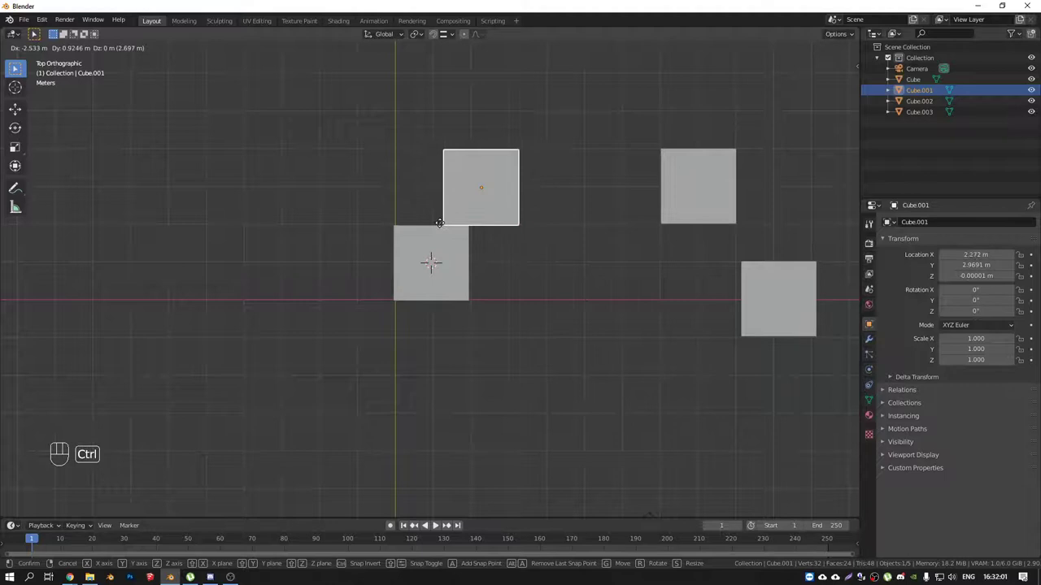
{"action": "left_click_drag", "start_coordinate": [451, 35], "coordinate": [433, 260]}
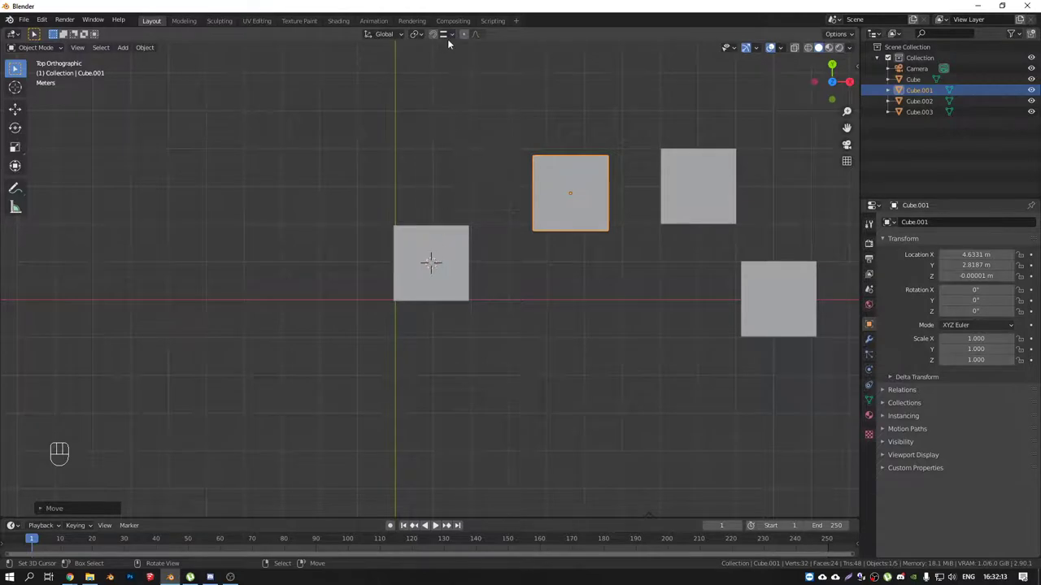
{"action": "left_click_drag", "start_coordinate": [453, 37], "coordinate": [573, 211]}
Step: Orbit around the cubes, select the original cube and enter its mesh editing
{"action": "left_click_drag", "start_coordinate": [471, 228], "coordinate": [452, 195]}
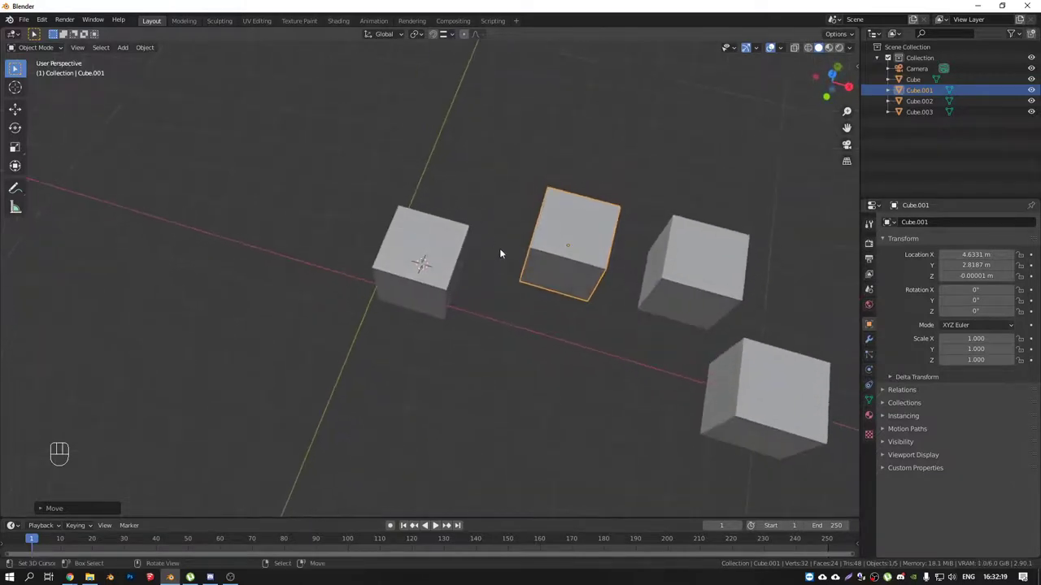
{"action": "middle_click", "coordinate": [518, 258]}
{"action": "middle_click", "coordinate": [503, 278]}
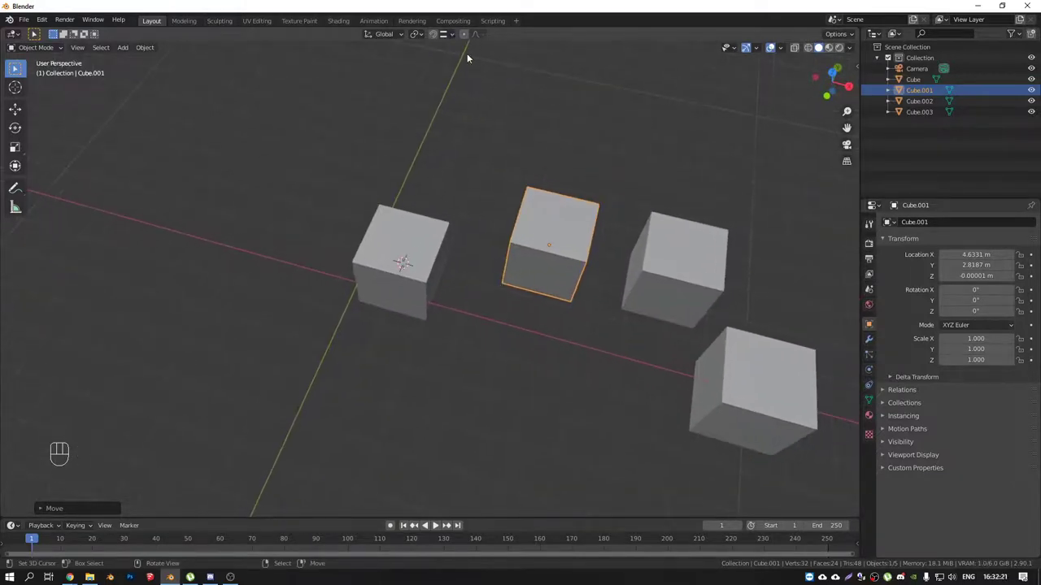
{"action": "left_click", "coordinate": [453, 34]}
{"action": "middle_click", "coordinate": [490, 269]}
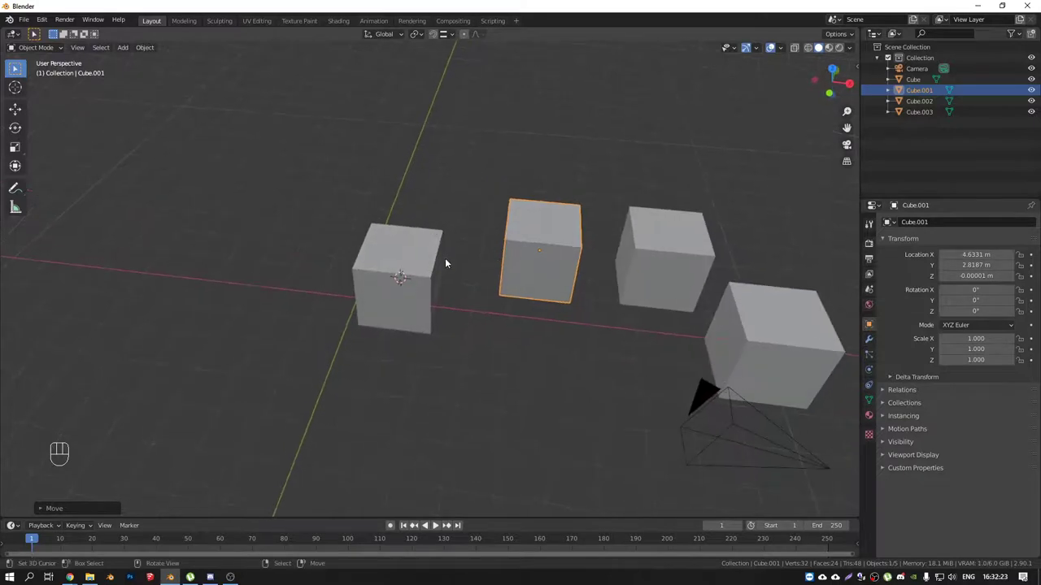
{"action": "right_click", "coordinate": [428, 246]}
{"action": "key", "text": "Tab"}
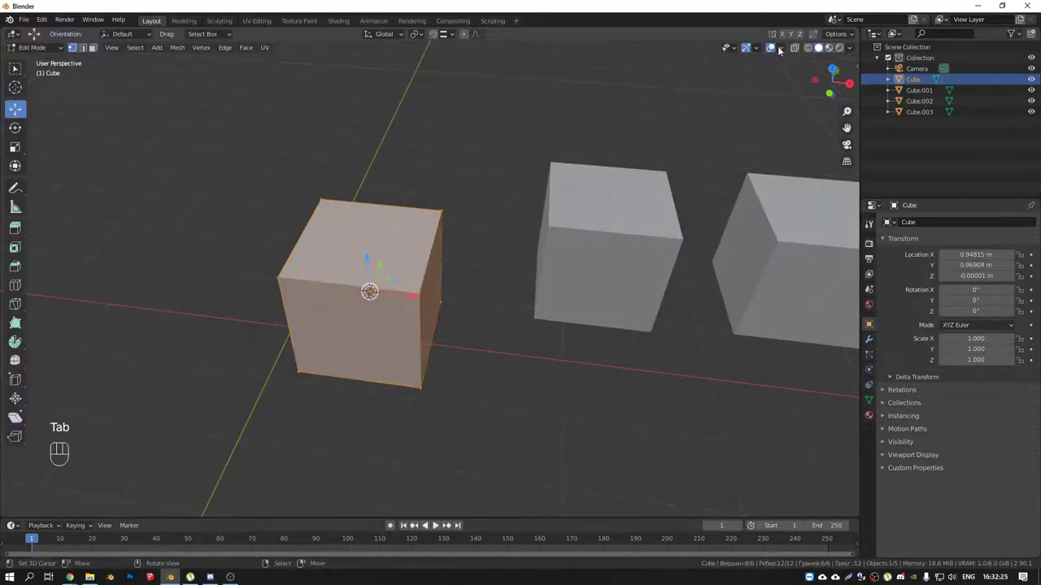
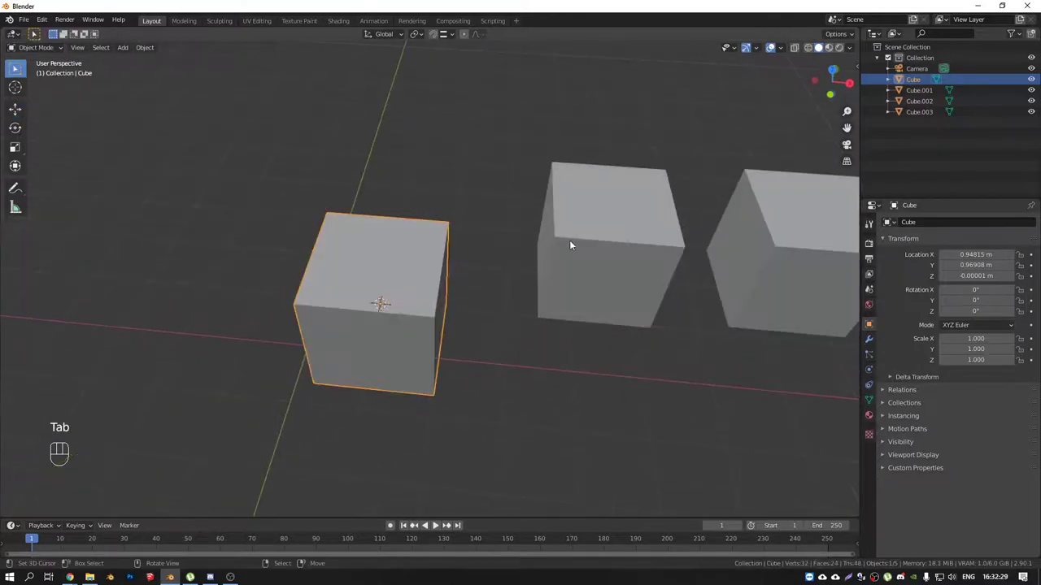
Step: Select the three copied cubes Cube.001–.003 together
{"action": "middle_click", "coordinate": [569, 236]}
{"action": "right_click", "coordinate": [560, 235]}
{"action": "right_click", "coordinate": [620, 242]}
{"action": "right_click", "coordinate": [648, 275]}
{"action": "middle_click", "coordinate": [543, 237]}
Step: Move the three copies so they snap against the original cube with aligned rotation
{"action": "key", "text": "g"}
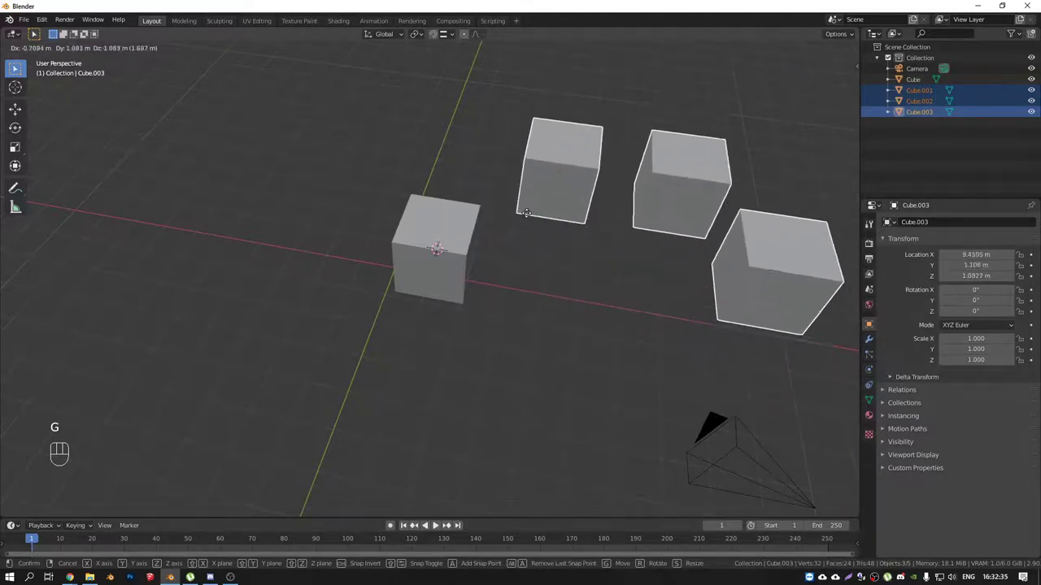
{"action": "middle_click", "coordinate": [493, 203]}
{"action": "left_click_drag", "start_coordinate": [451, 37], "coordinate": [553, 213]}
{"action": "key", "text": "g"}
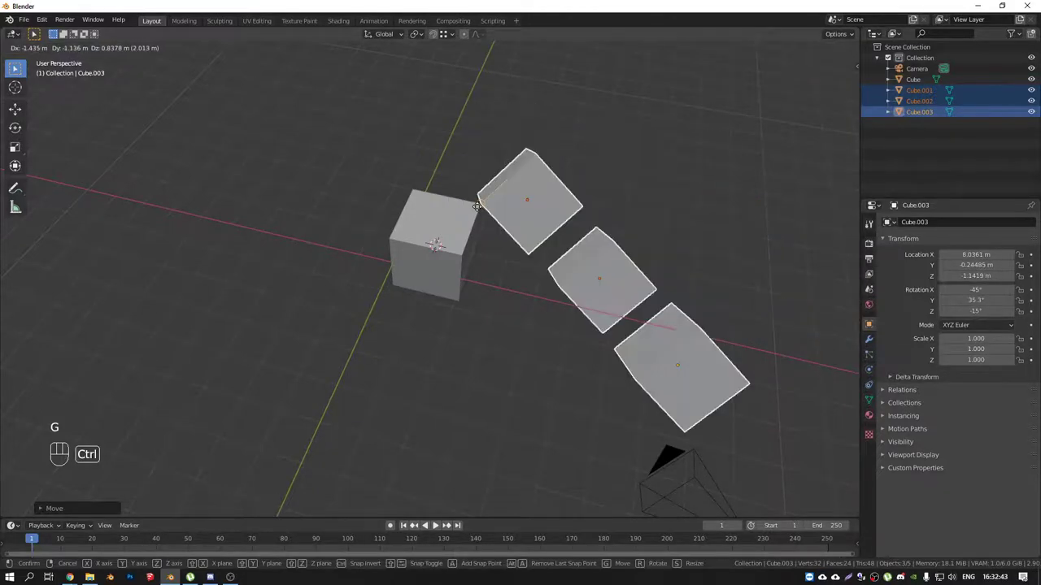
Step: Select the central cube and enter Edit Mode on its mesh
{"action": "left_click_drag", "start_coordinate": [477, 197], "coordinate": [471, 214]}
{"action": "left_click_drag", "start_coordinate": [430, 215], "coordinate": [457, 228]}
{"action": "left_click", "coordinate": [420, 195]}
{"action": "left_click", "coordinate": [783, 51]}
{"action": "key", "text": "Tab"}
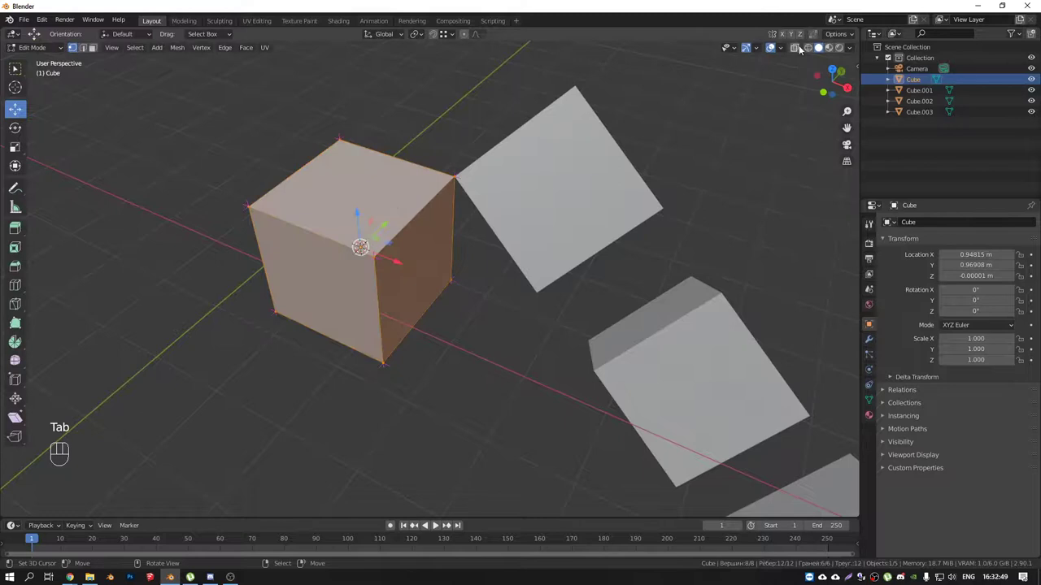
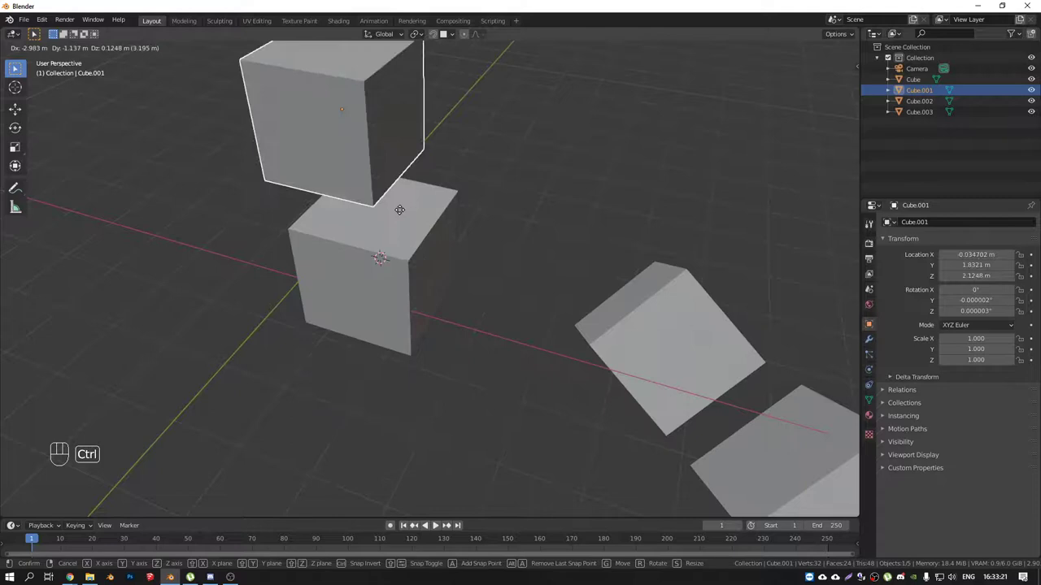
Step: Lift Cube.001 and snap it to the top edge of the central cube at Z 2 m
{"action": "left_click_drag", "start_coordinate": [424, 195], "coordinate": [443, 184]}
{"action": "left_click_drag", "start_coordinate": [406, 183], "coordinate": [543, 214]}
{"action": "left_click_drag", "start_coordinate": [458, 35], "coordinate": [621, 243]}
{"action": "middle_click", "coordinate": [570, 224]}
{"action": "left_click_drag", "start_coordinate": [545, 214], "coordinate": [499, 188]}
{"action": "key", "text": "g"}
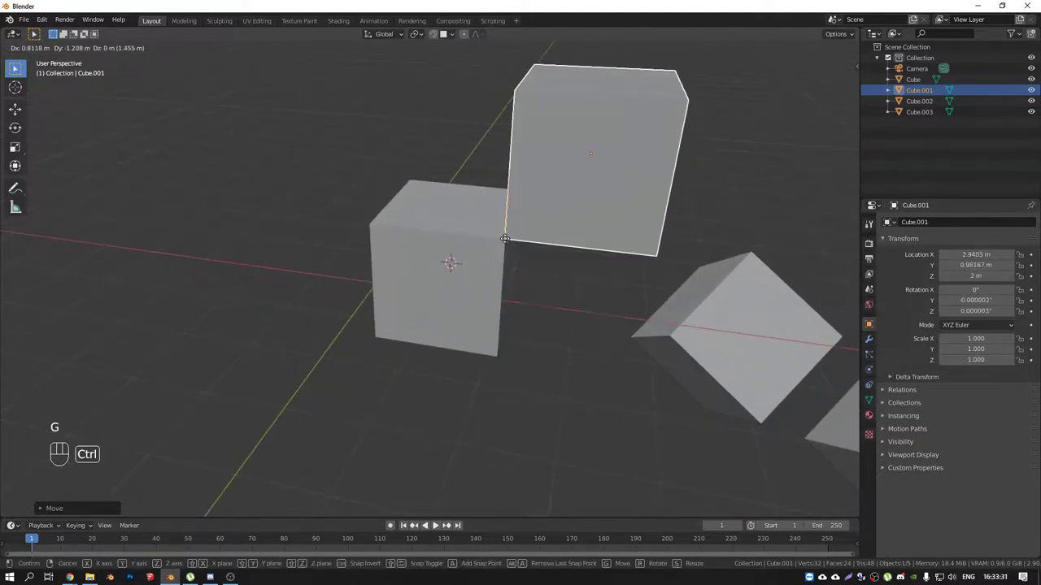
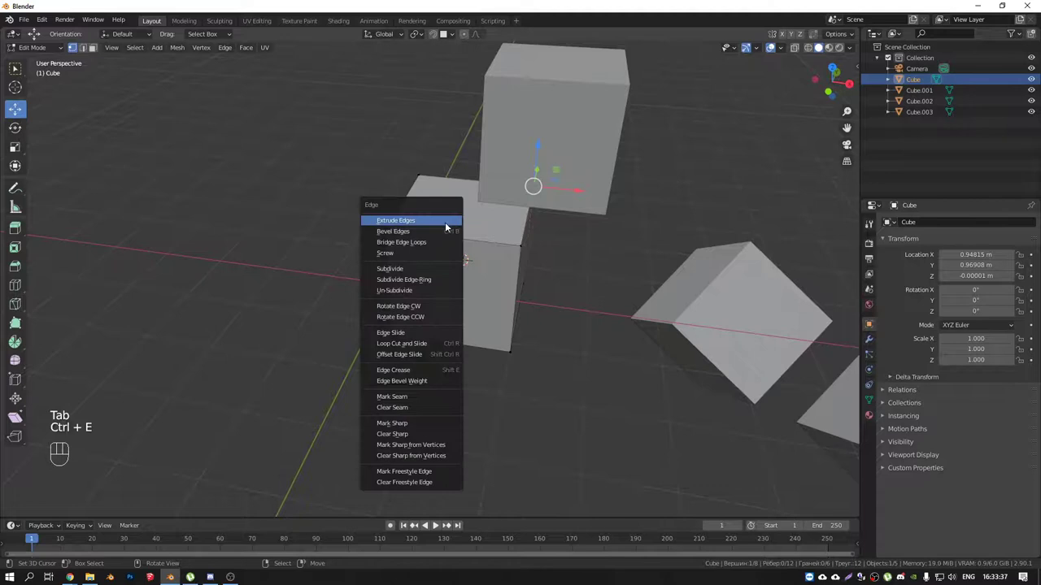
Step: Add a loop cut across the top of the central cube for the roof ridge
{"action": "key", "text": "ctrl+r"}
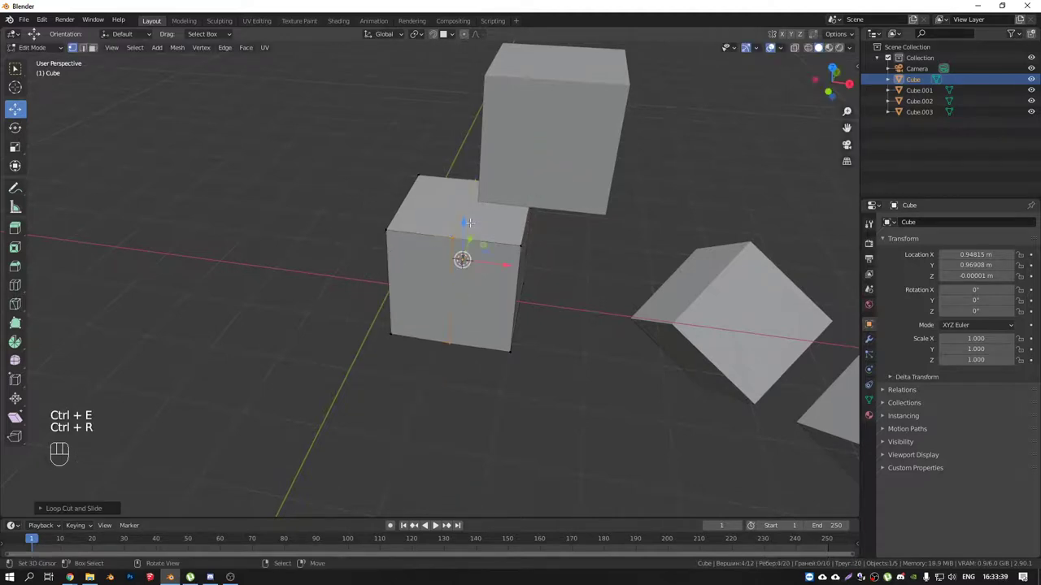
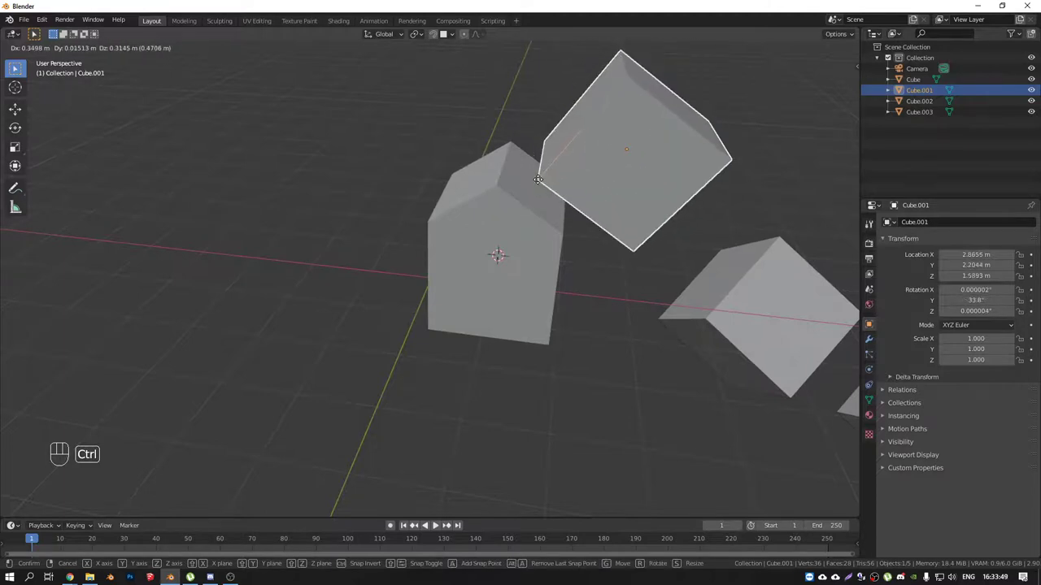
Step: Settle the tilted Cube.001 at 33.8° on the roof slope and orbit toward the ridge
{"action": "left_click_drag", "start_coordinate": [522, 177], "coordinate": [500, 194]}
{"action": "left_click_drag", "start_coordinate": [533, 175], "coordinate": [492, 214]}
{"action": "left_click_drag", "start_coordinate": [497, 214], "coordinate": [512, 200]}
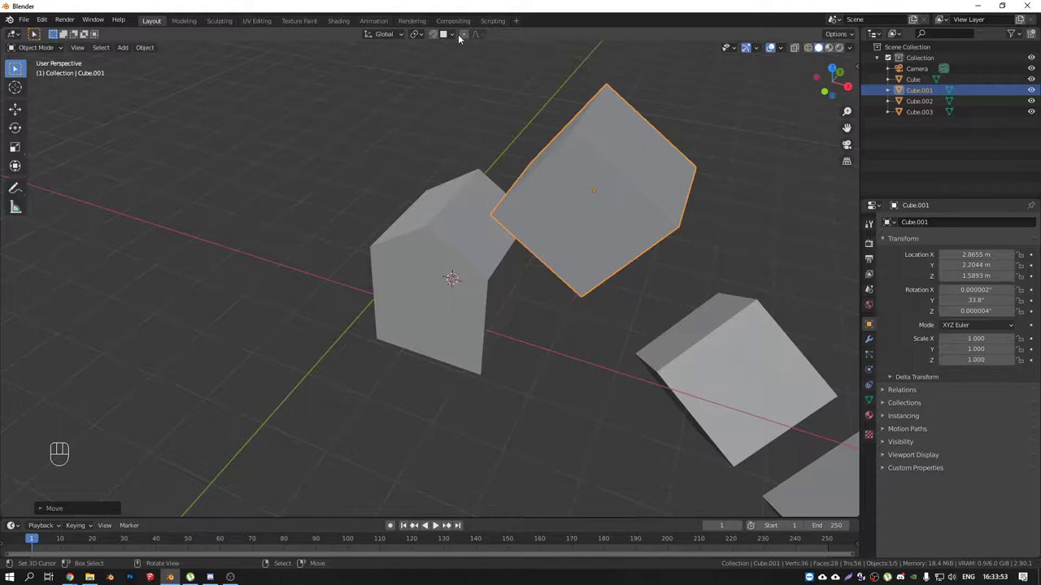
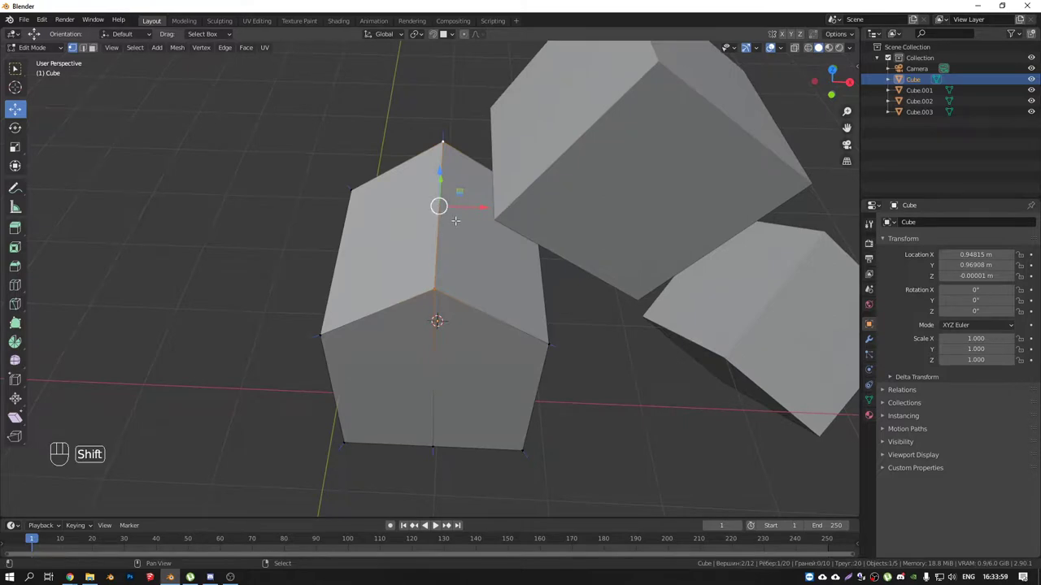
Step: Snap the 3D cursor to the roof ridge, add a plane there and scale it down
{"action": "key", "text": "shift+s"}
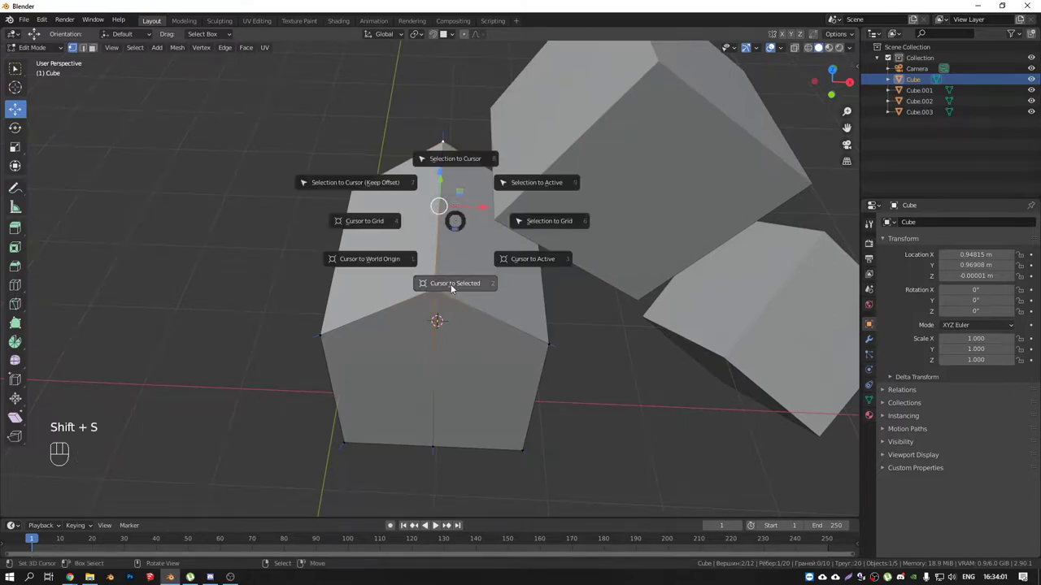
{"action": "key", "text": "shift+a"}
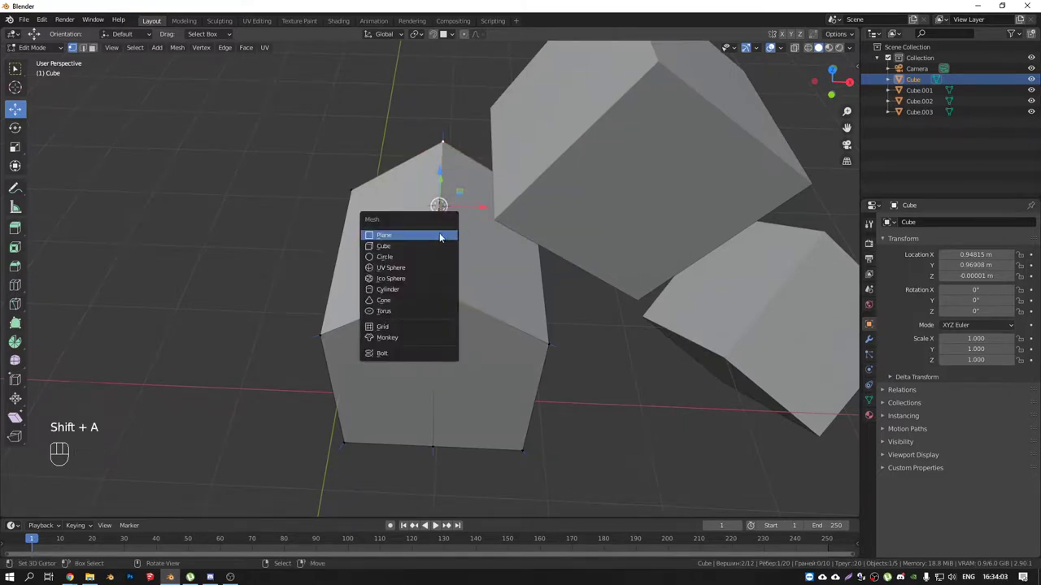
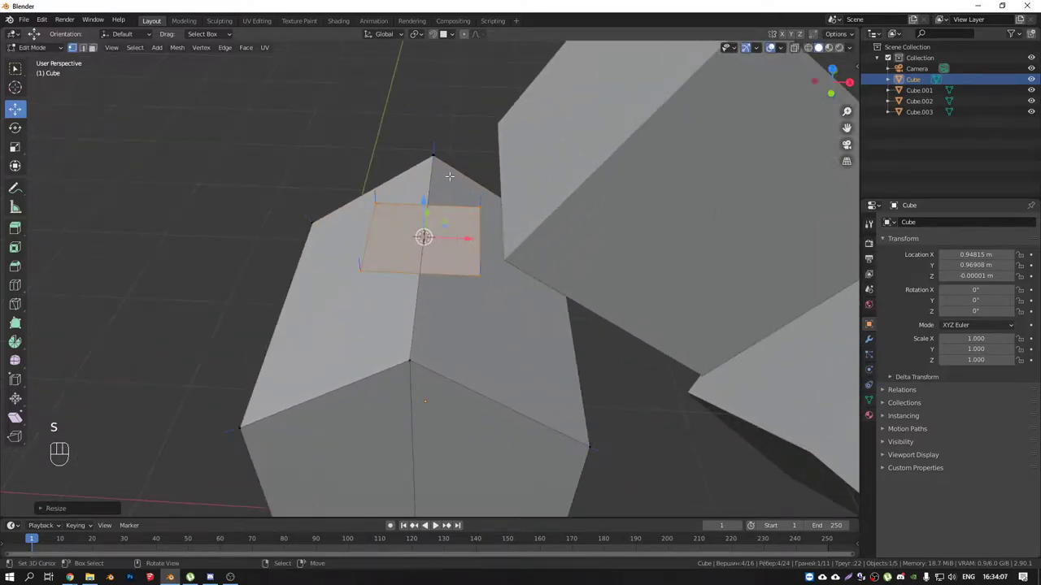
{"action": "left_click_drag", "start_coordinate": [456, 42], "coordinate": [355, 284]}
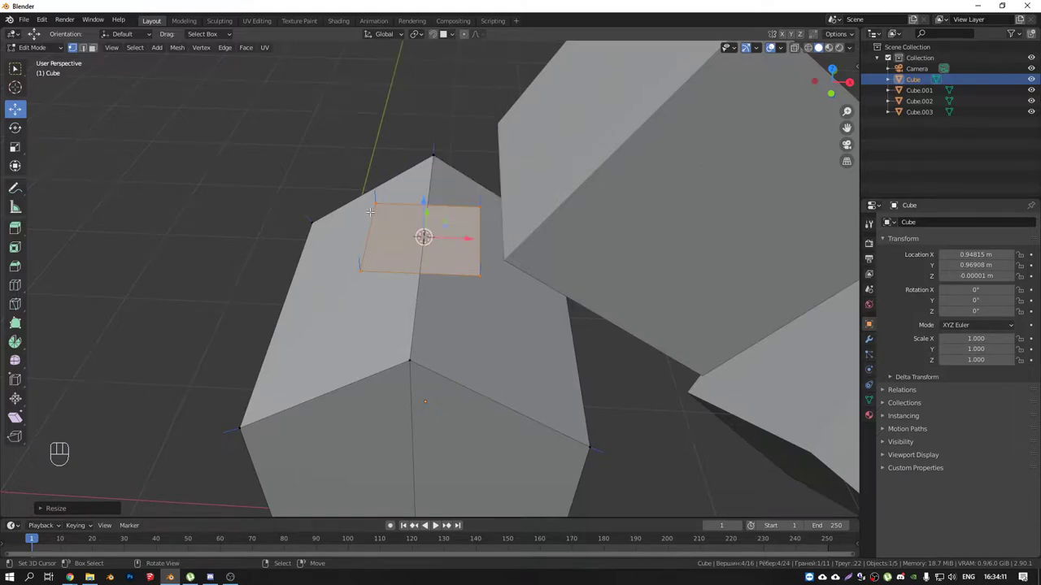
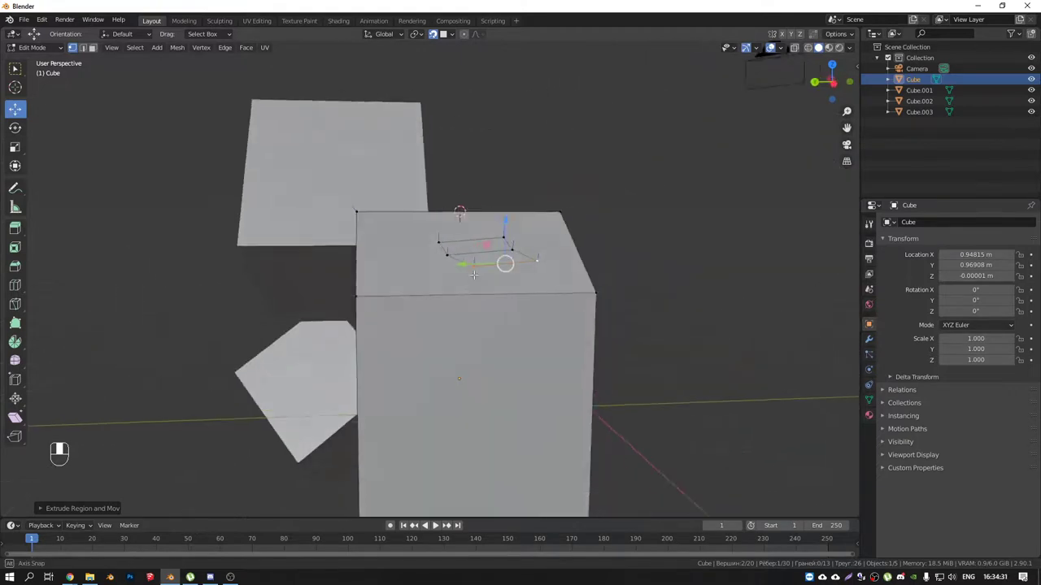
Step: Extrude the small roof square once more so it forms a short stacked shaft on the Cube
{"action": "key", "text": "e"}
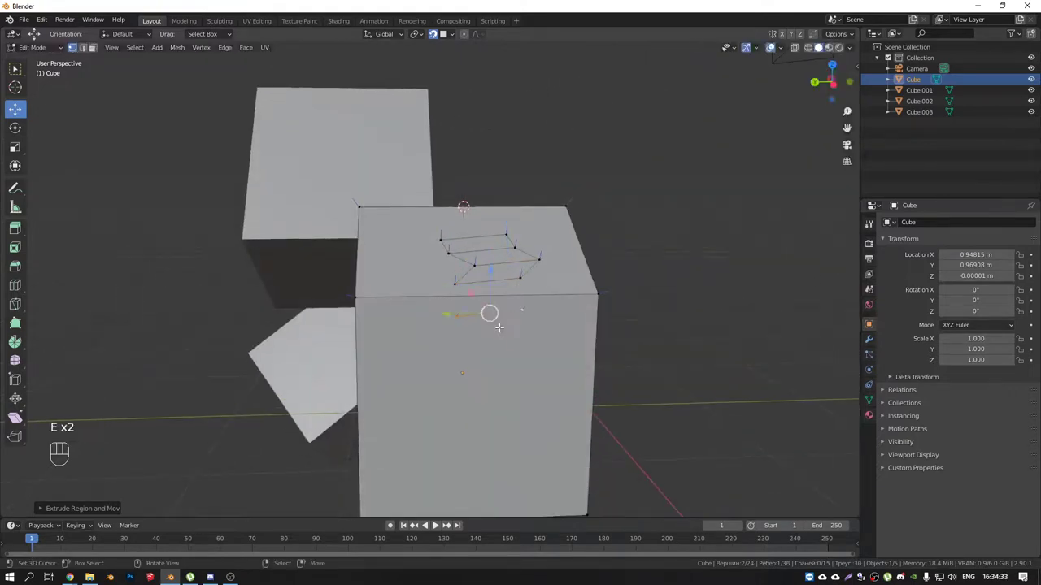
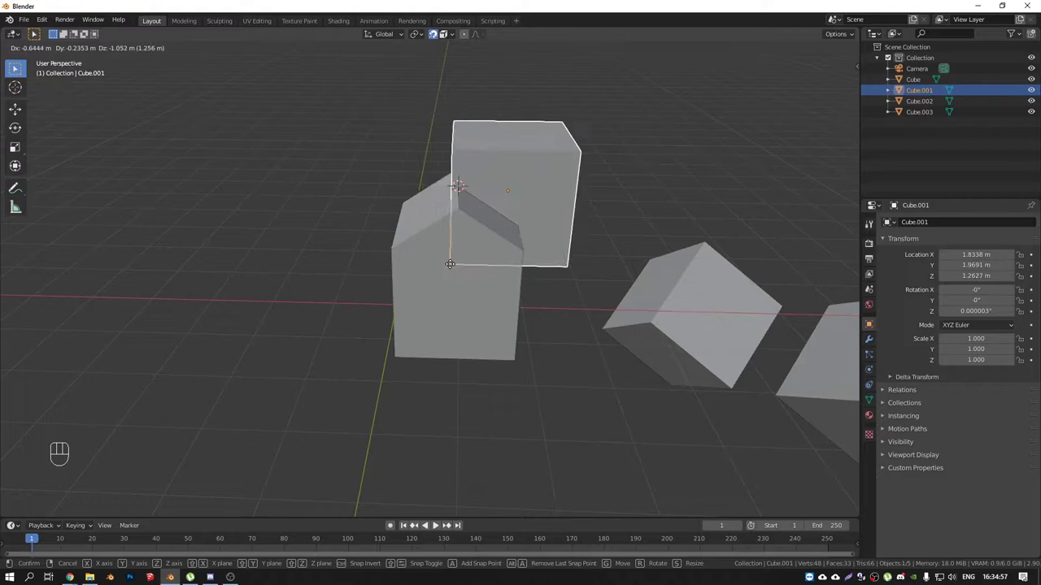
Step: Move Cube.001 with snapping along the roof edge and lift it above the roof peak
{"action": "left_click_drag", "start_coordinate": [445, 251], "coordinate": [438, 269]}
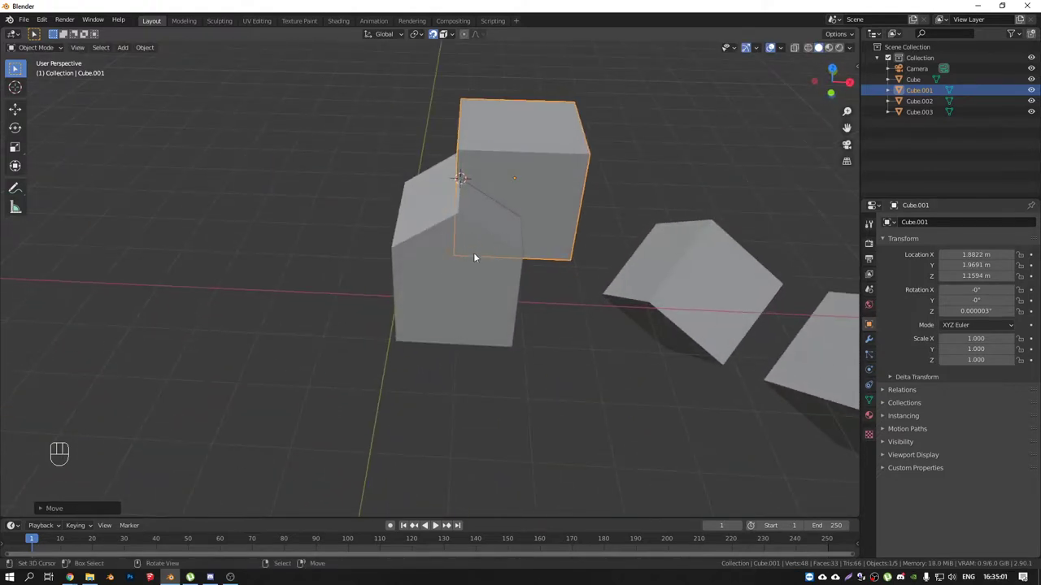
{"action": "key", "text": "g"}
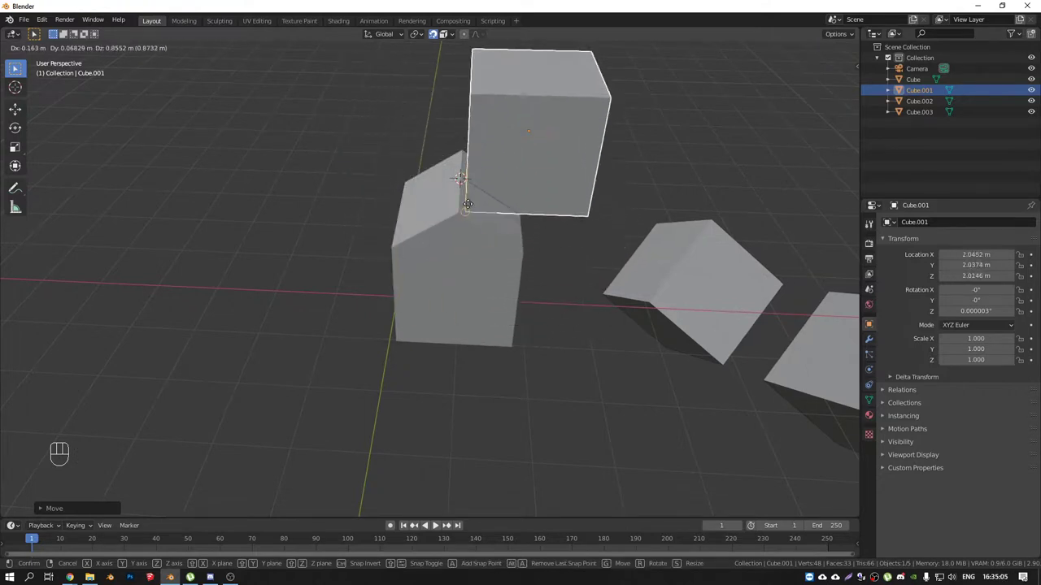
{"action": "left_click_drag", "start_coordinate": [451, 34], "coordinate": [829, 165]}
{"action": "left_click_drag", "start_coordinate": [512, 157], "coordinate": [483, 155]}
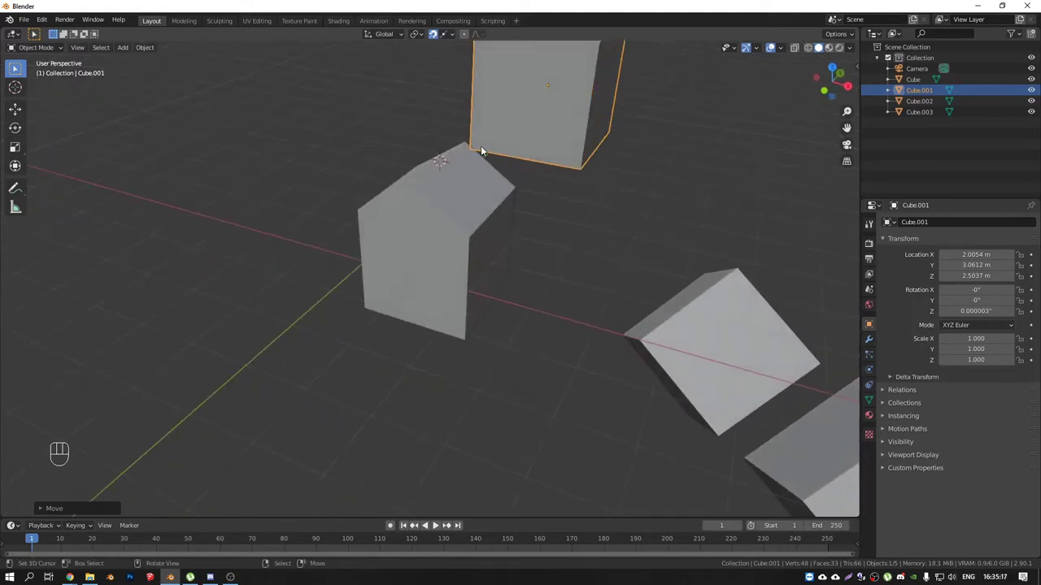
Step: Retry the move and drop Cube.001 upright beside the roof at about X 3.04, Y 3.17, Z 1.94 m
{"action": "key", "text": "g"}
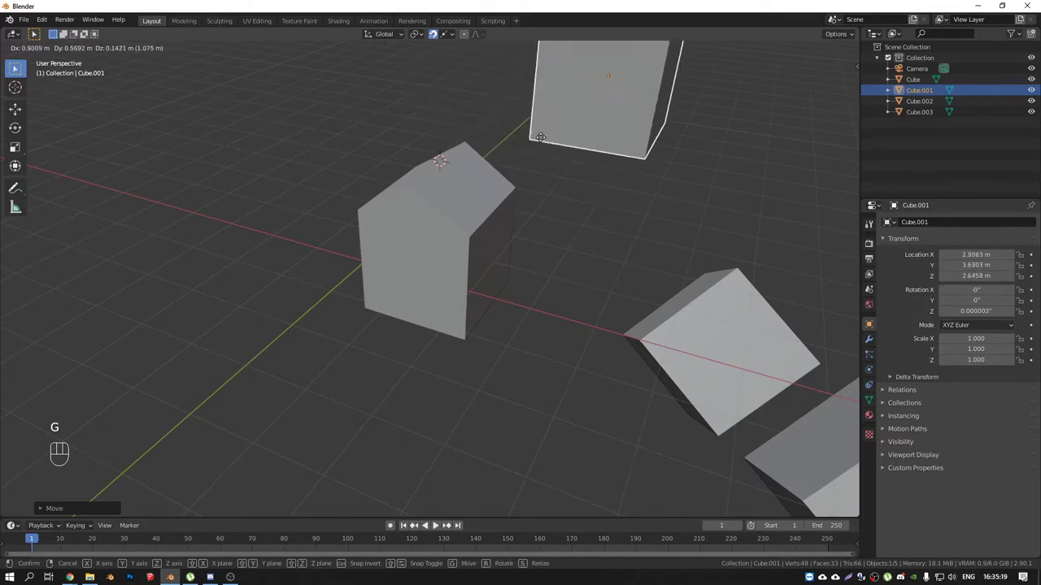
{"action": "key", "text": "shift+Tab"}
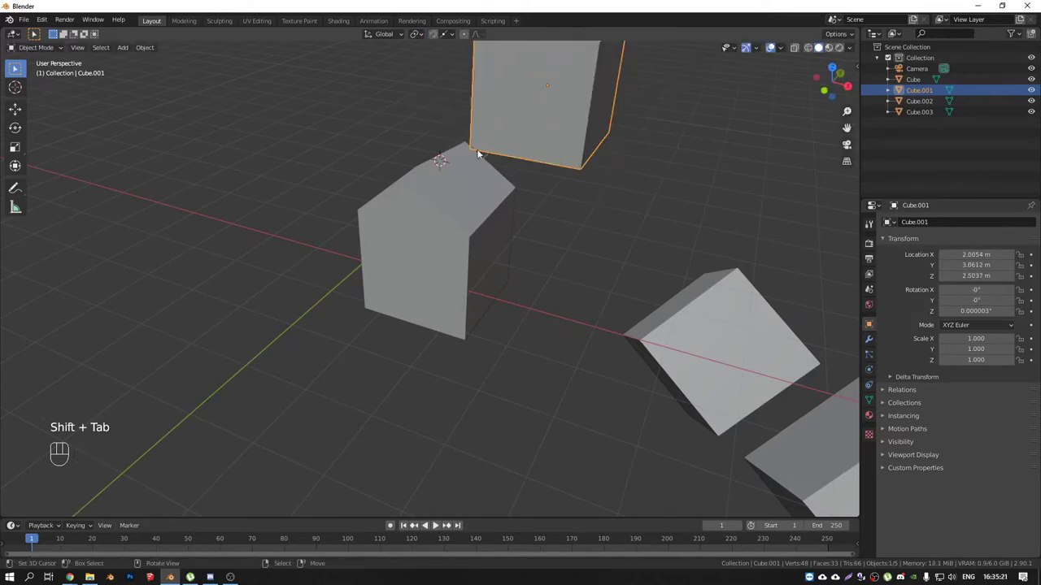
{"action": "key", "text": "g"}
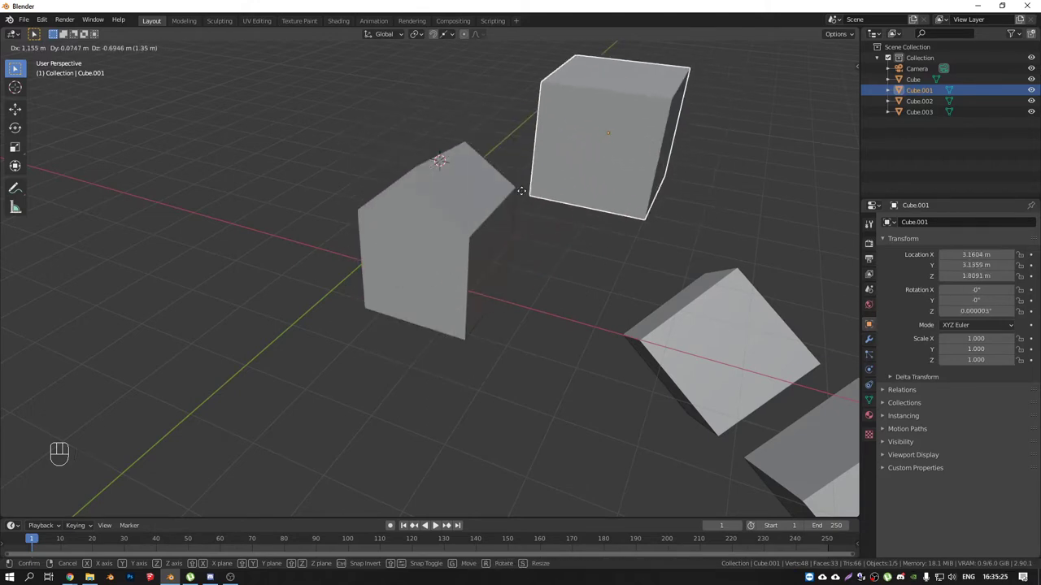
{"action": "left_click_drag", "start_coordinate": [539, 166], "coordinate": [568, 161]}
Step: Zoom out, orbit, and view the whole cube layout from Top Orthographic (Numpad 7)
{"action": "left_click_drag", "start_coordinate": [632, 172], "coordinate": [570, 246]}
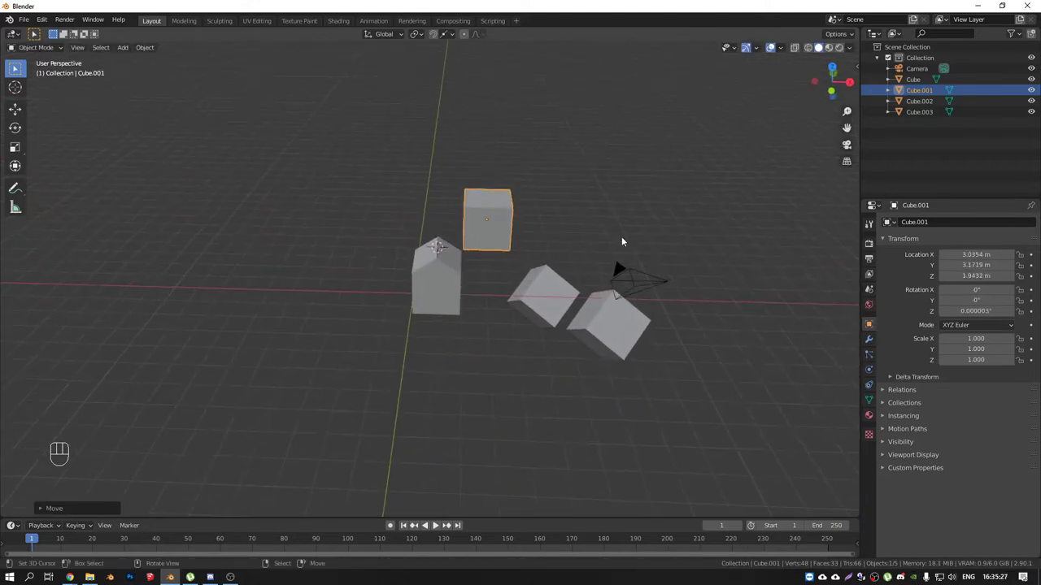
{"action": "left_click_drag", "start_coordinate": [463, 239], "coordinate": [501, 252]}
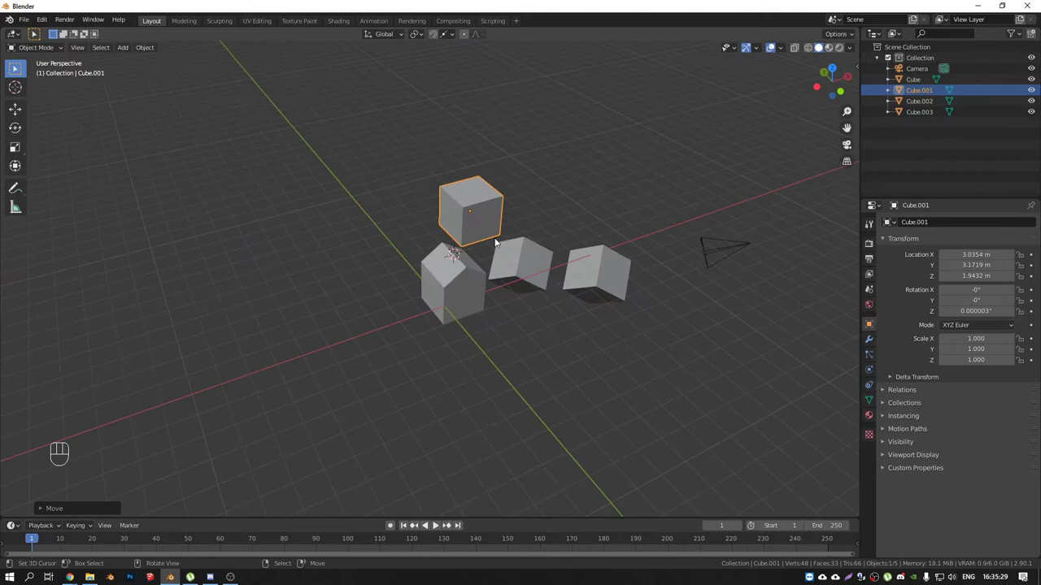
{"action": "key", "text": "KP_7"}
{"action": "left_click_drag", "start_coordinate": [530, 279], "coordinate": [504, 245]}
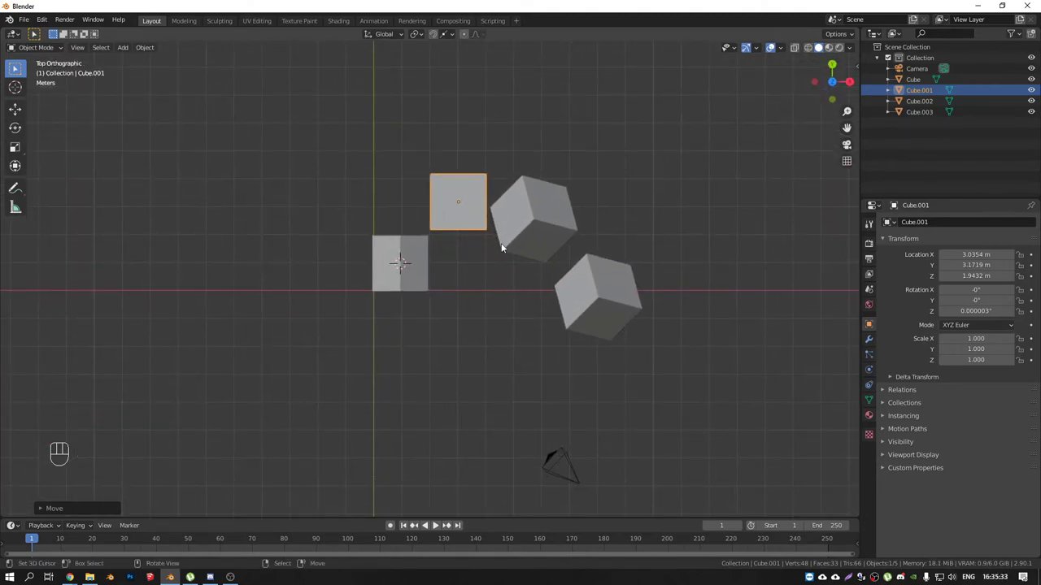